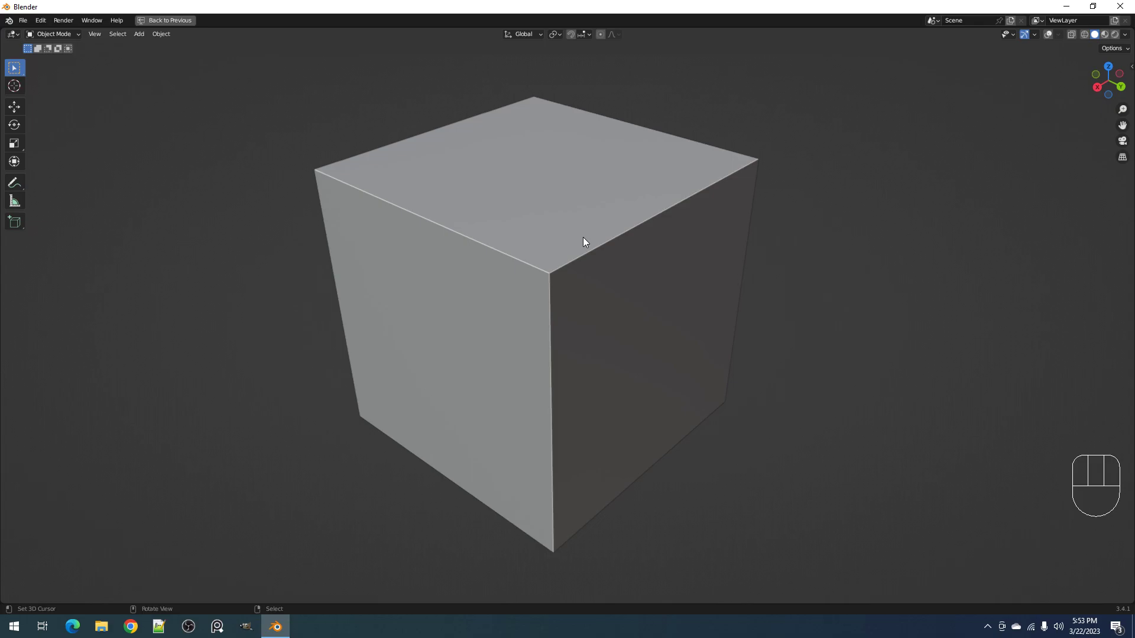
Run Random Flow > Random Panels on the selected cube and inspect the result in Edit Mode.
key(shift+q)
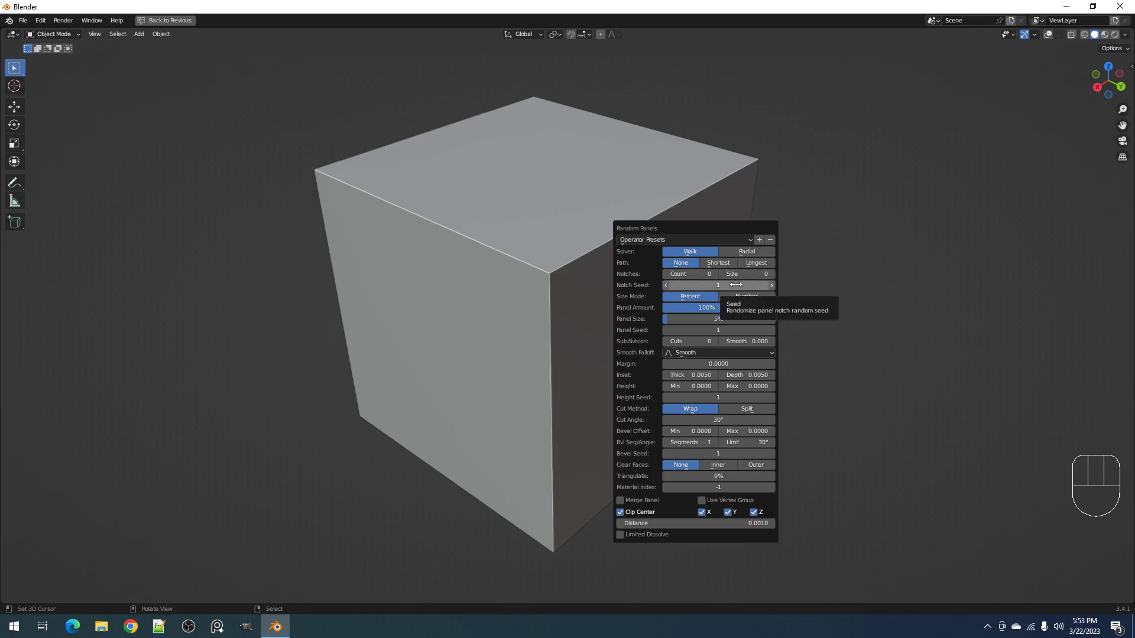
right_click(538, 223)
key(Tab)
key(shift+alt+z)
middle_click(660, 214)
key(3)
right_click(603, 225)
Raise the Random Panels subdivision so the top is cut into many long, thin panels.
drag(646, 173, 631, 323)
drag(636, 312, 640, 301)
key(Tab)
key(shift+q)
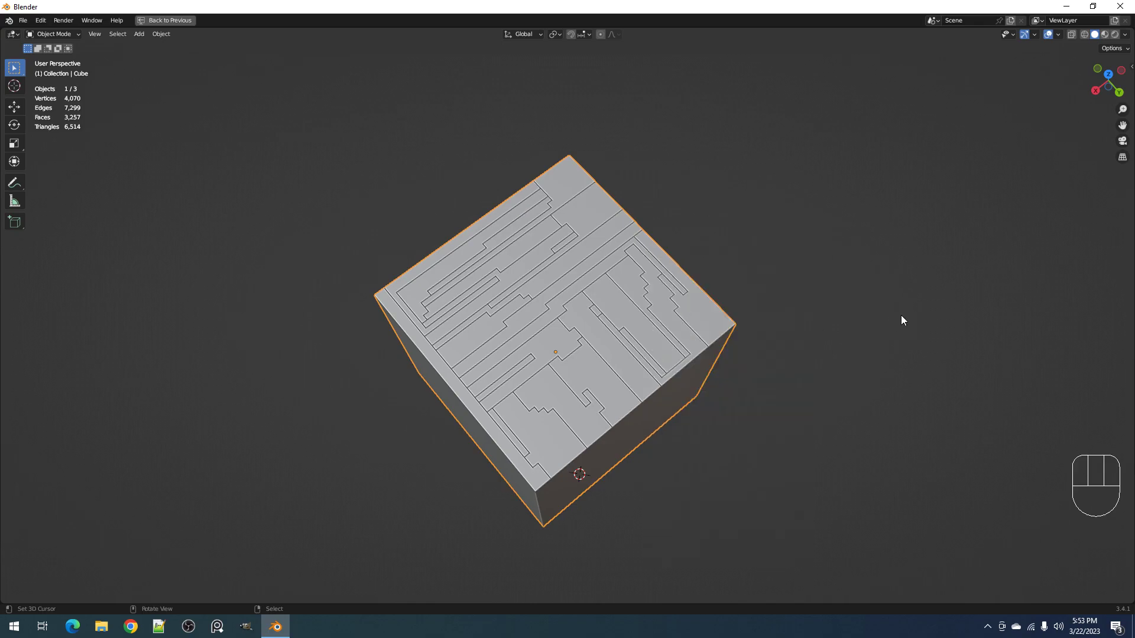
In the redo panel, raise Panel Size and add notches, giving a few large notched panels.
key(F9)
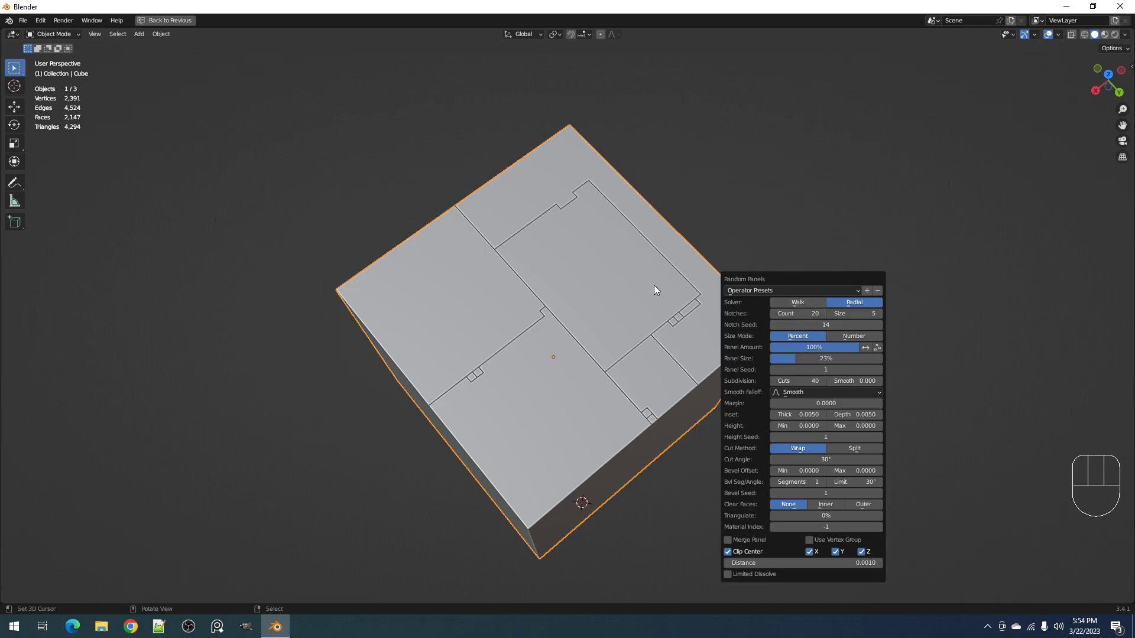
drag(603, 377, 610, 380)
Increase Inset and Height for wider, deeper recessed grooves, checked from top view.
key(F9)
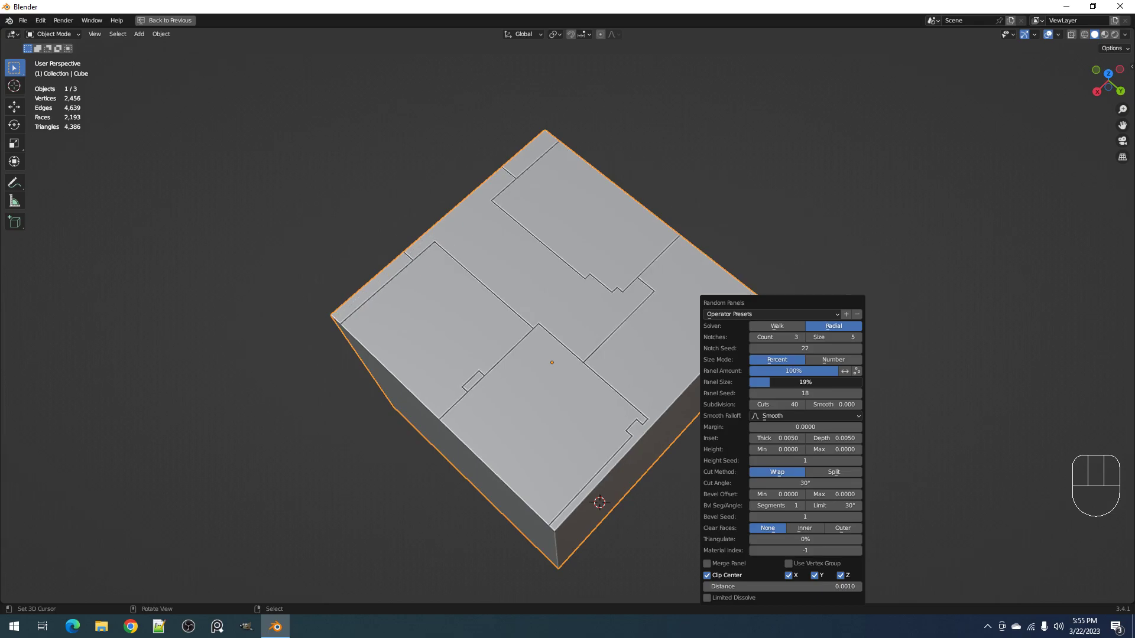
drag(626, 329, 617, 290)
middle_click(616, 290)
middle_click(622, 330)
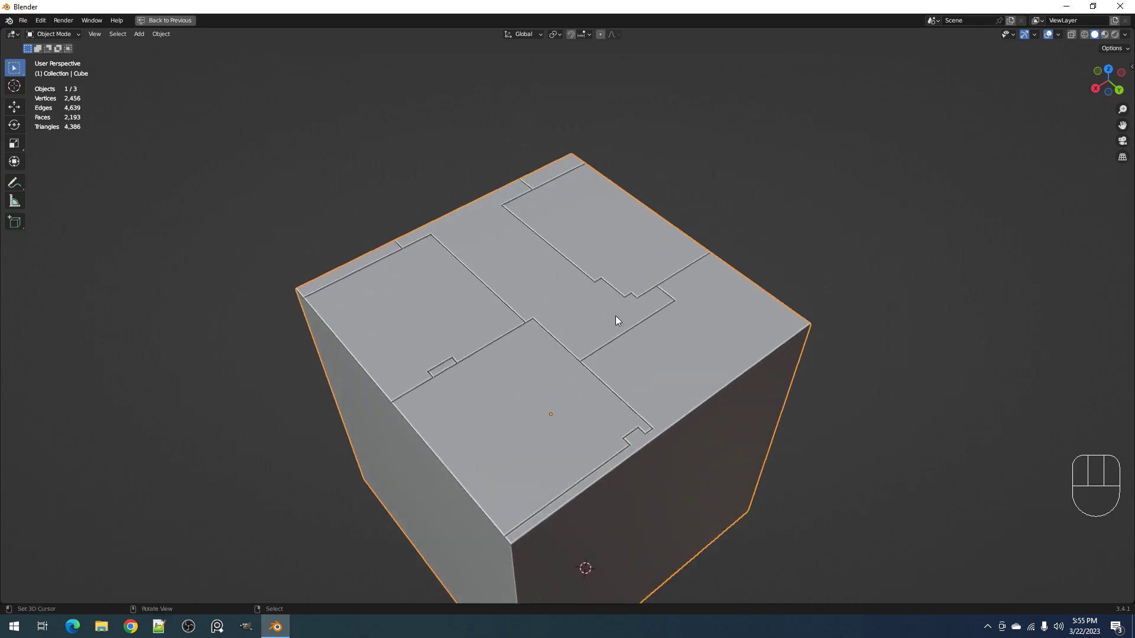
drag(621, 326, 628, 361)
drag(551, 369, 624, 316)
drag(513, 359, 577, 362)
key(F9)
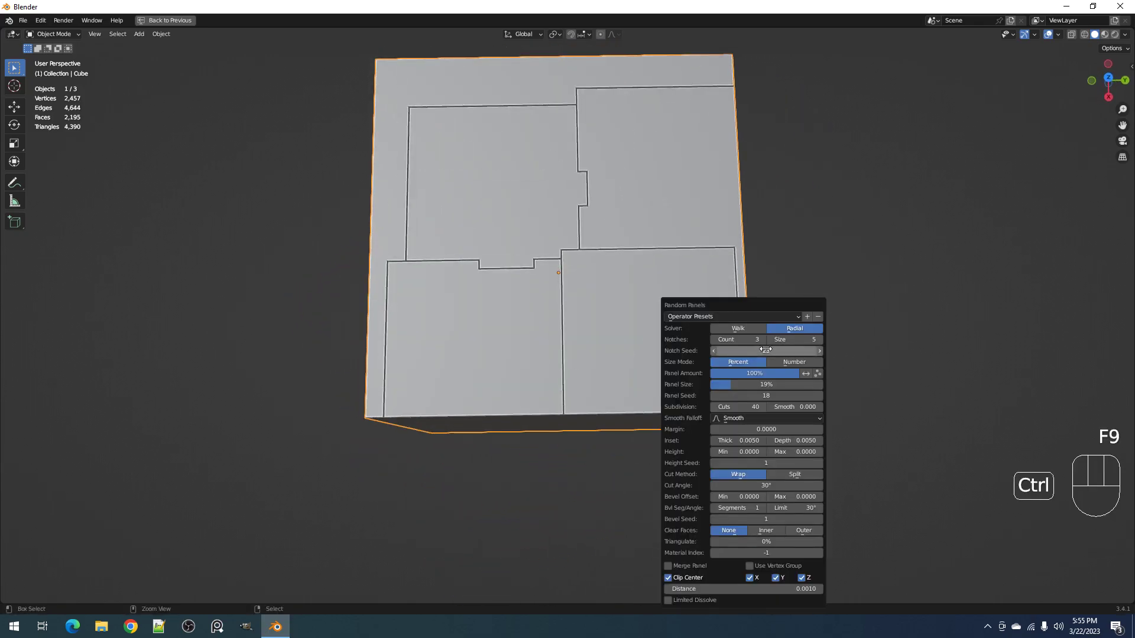
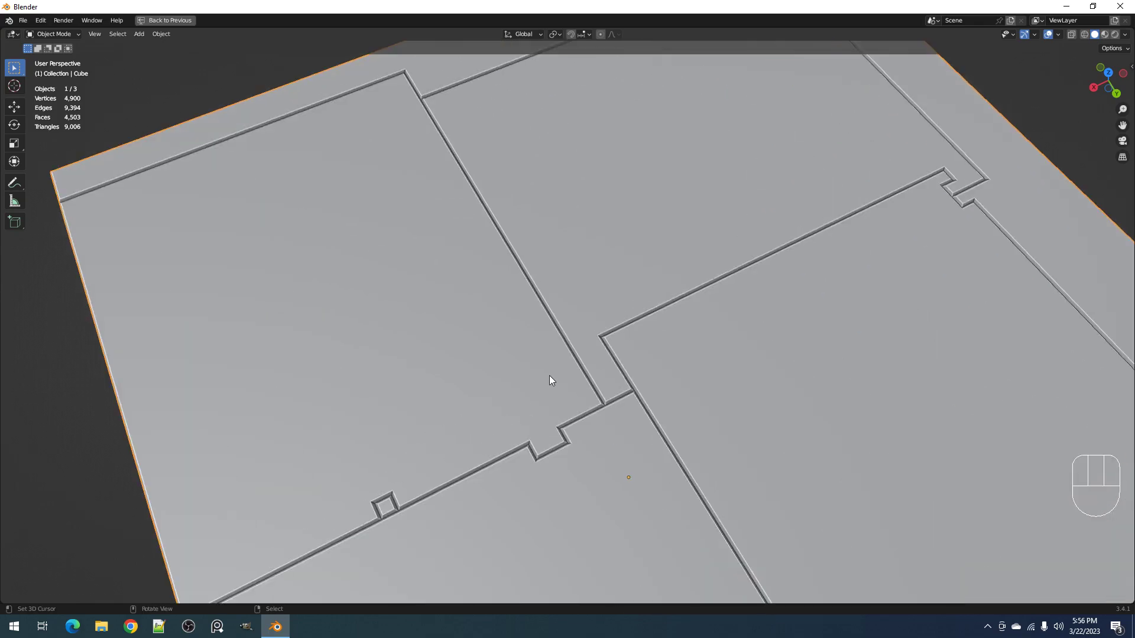
Vary Panel Seed and Size until the top settles on three wide horizontal notched strips.
drag(569, 381, 681, 404)
middle_click(681, 398)
middle_click(683, 388)
key(F9)
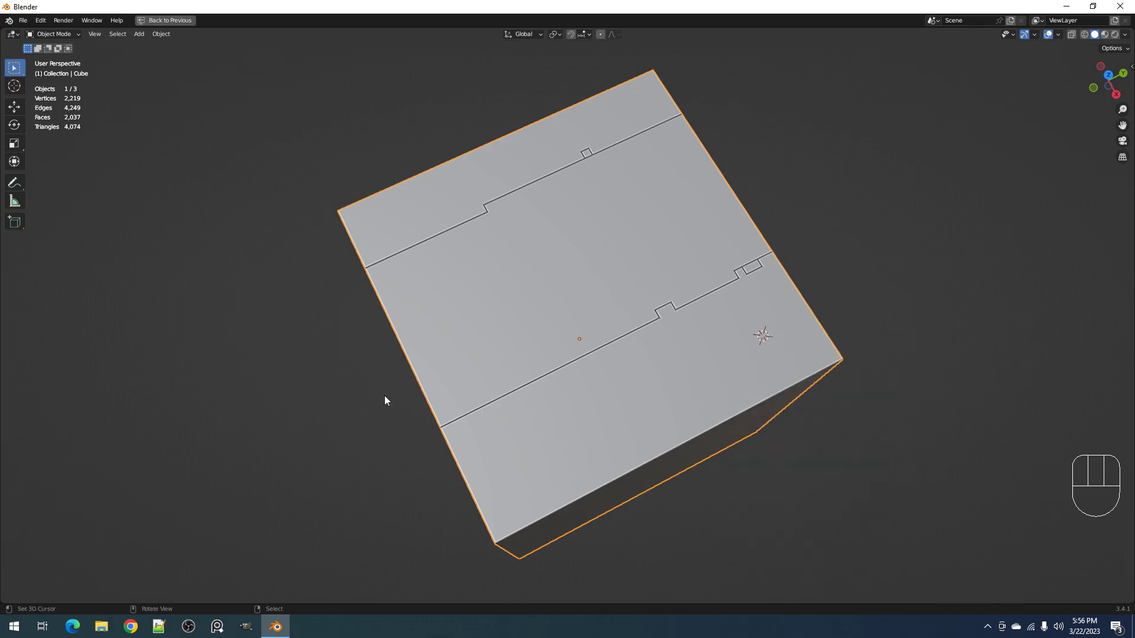
Rerun Random Panels with Solver set to Radial, giving a few large blocks meeting at the centre.
key(shift+q)
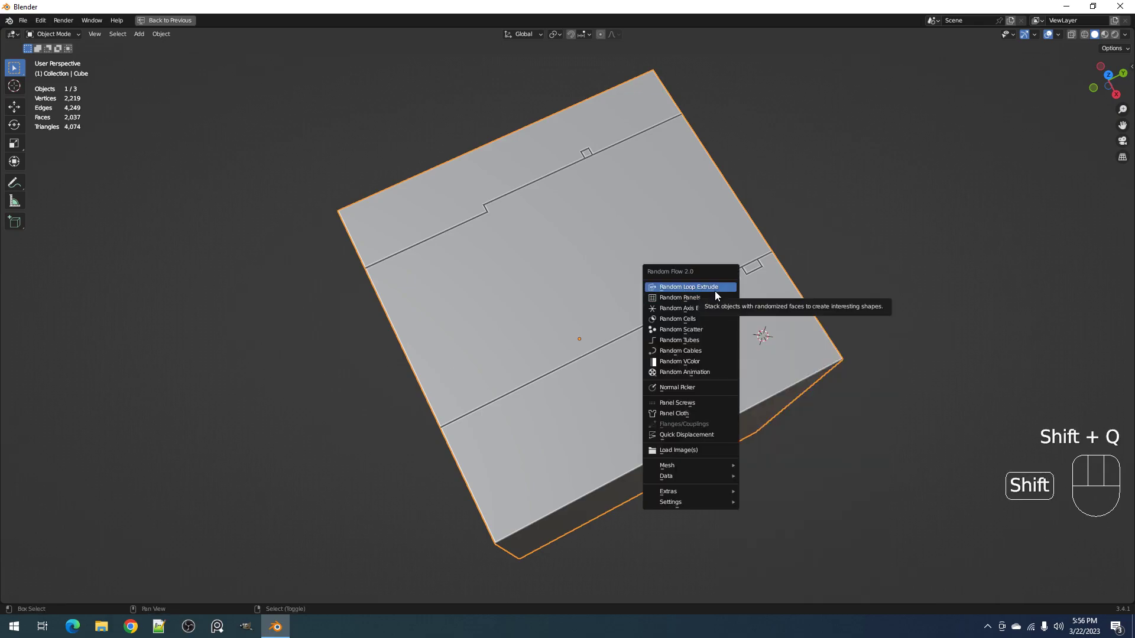
key(F9)
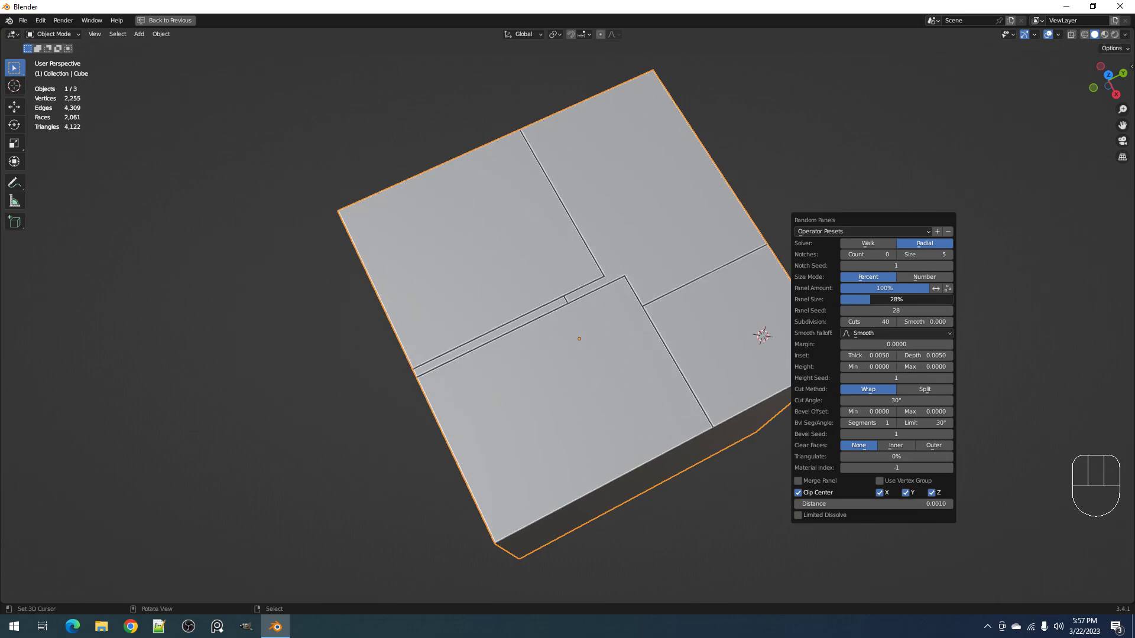
Rerun the Radial solver with Notches Count 0 and inspect the notch-free panels all round.
drag(649, 369, 695, 357)
middle_click(686, 349)
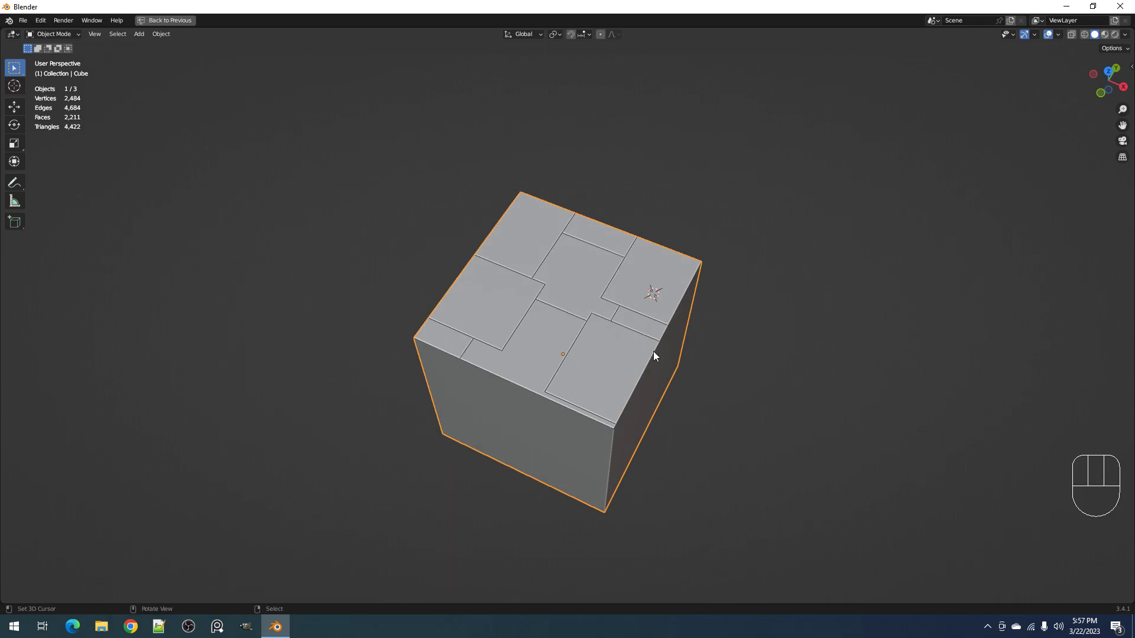
drag(655, 354, 639, 356)
middle_click(639, 356)
middle_click(639, 357)
key(F9)
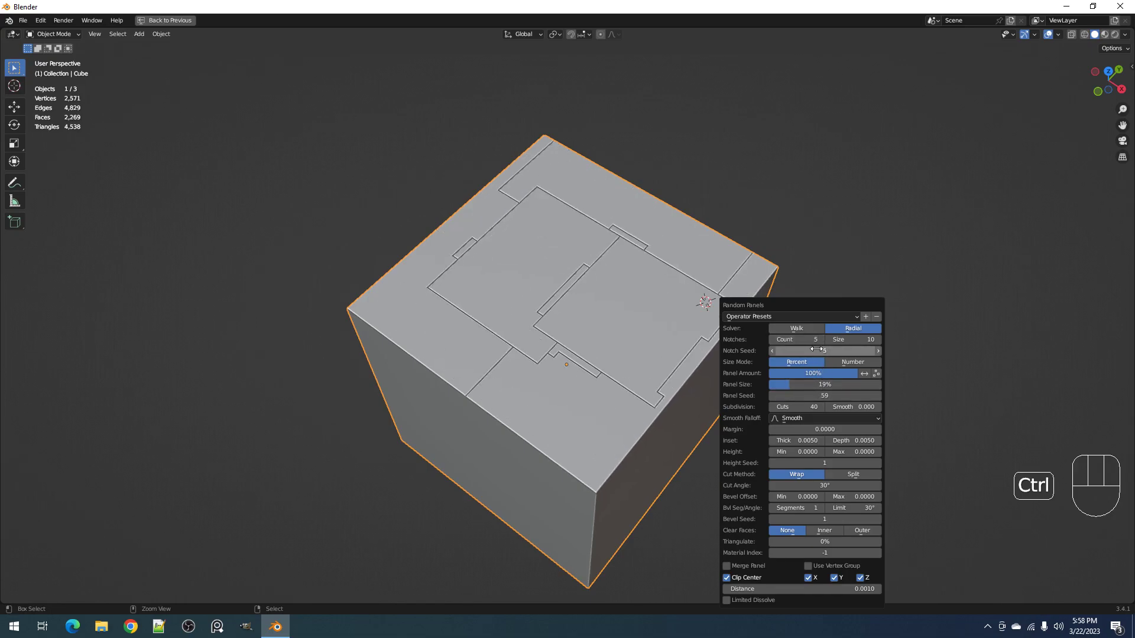
Cycle to a new radial layout of several large overlapping rectangular panels with straight seams.
drag(725, 350, 779, 372)
middle_click(779, 371)
drag(777, 372, 772, 372)
middle_click(703, 372)
middle_click(696, 371)
drag(690, 369, 628, 355)
middle_click(628, 355)
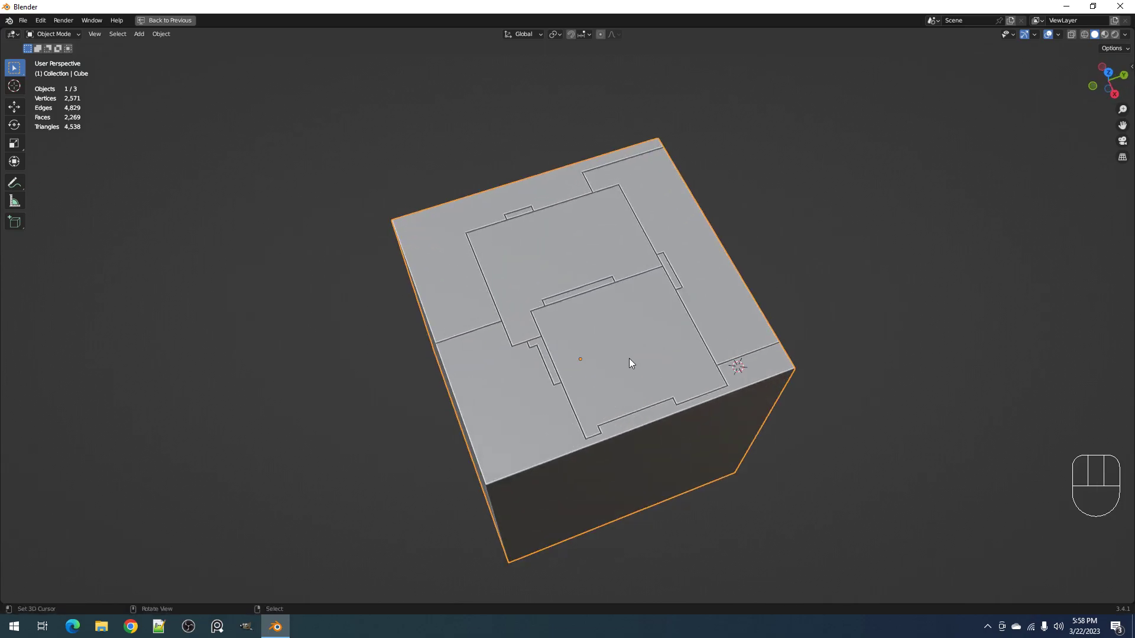
key(F9)
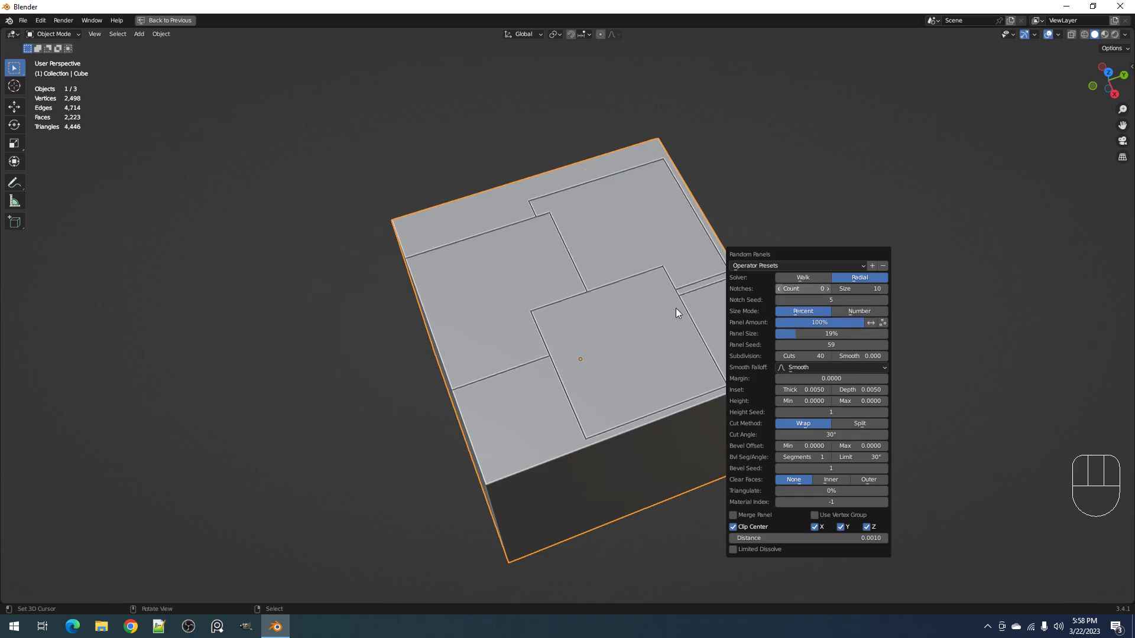
Add notches back in the redo panel and inspect the cube from several angles.
drag(651, 322, 696, 300)
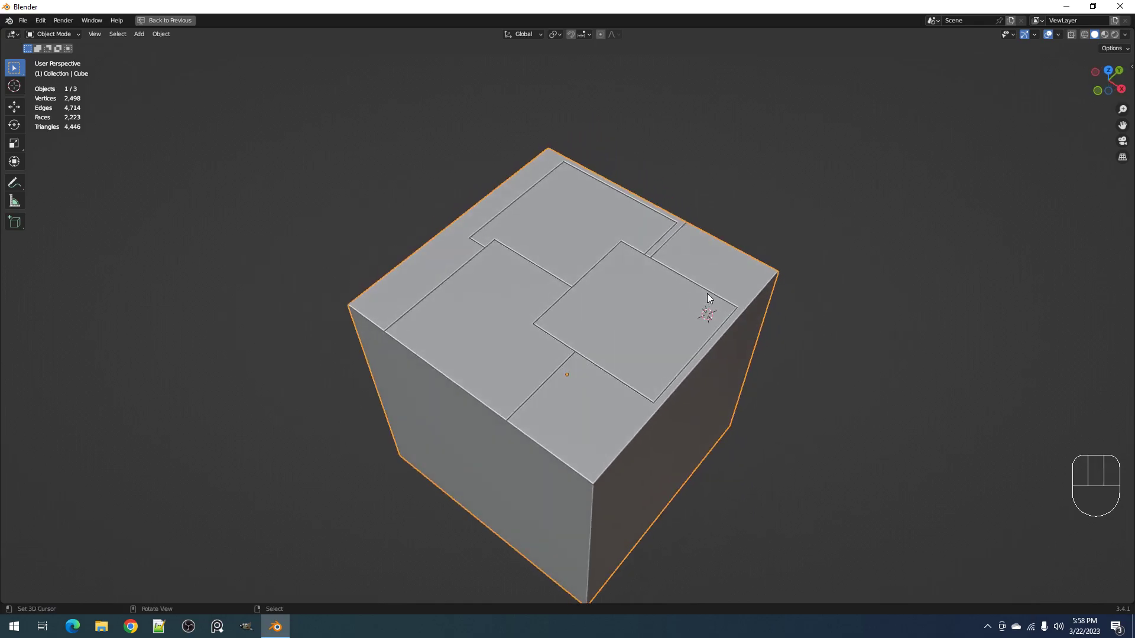
drag(764, 294, 644, 327)
middle_click(643, 326)
drag(565, 390, 664, 376)
drag(648, 379, 632, 376)
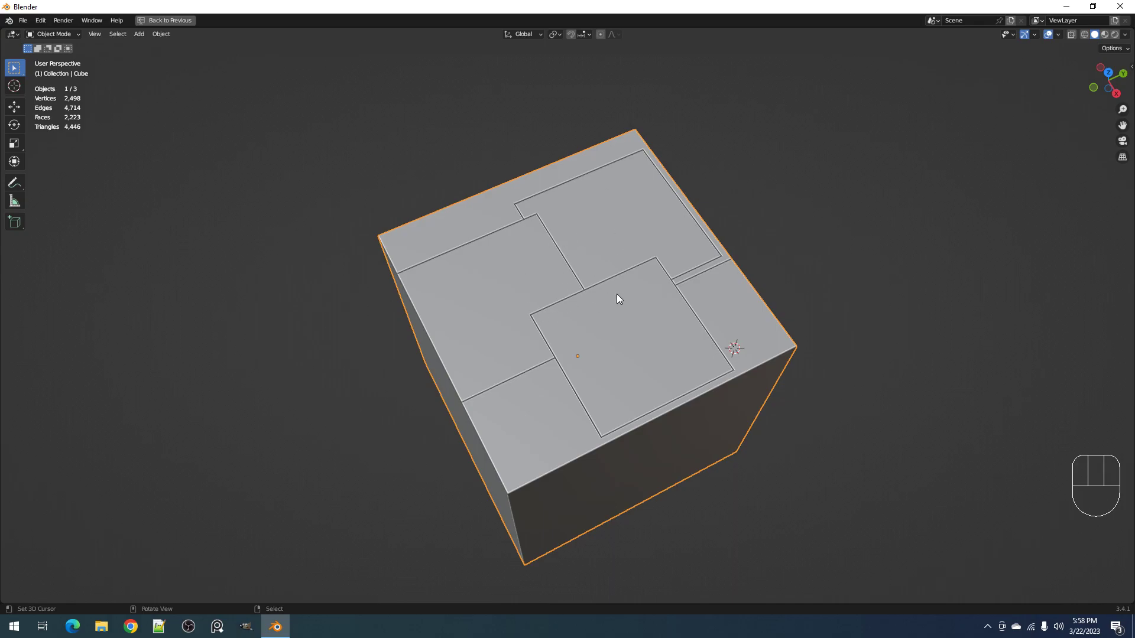
key(F9)
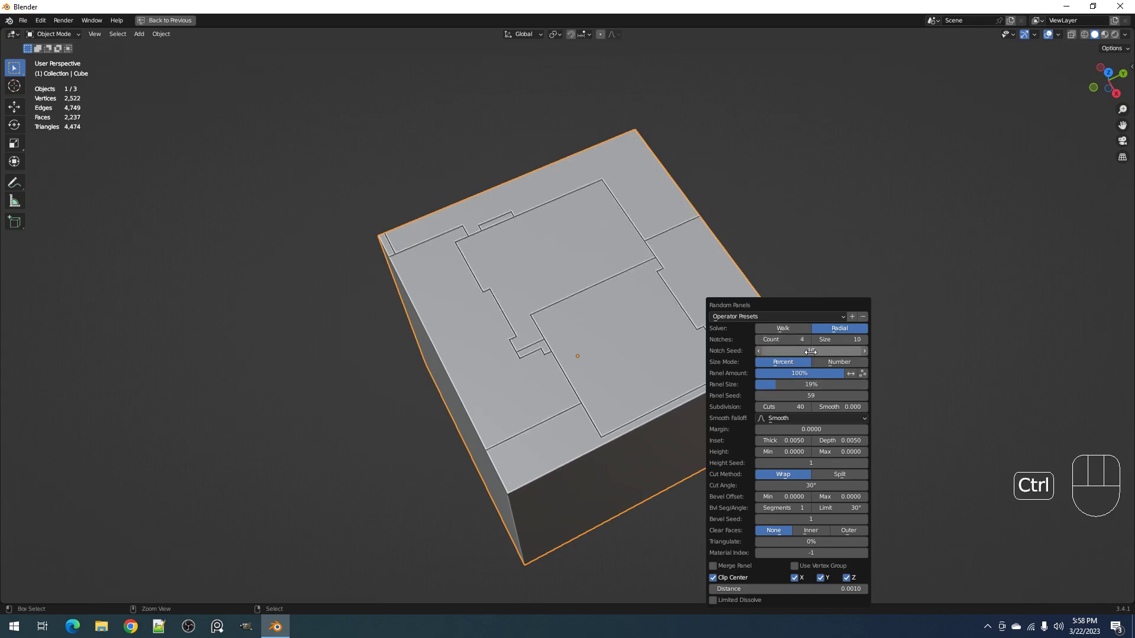
Undo back to the plain six-faced cube with no panel detailing.
key(ctrl+z)
drag(665, 358, 680, 352)
key(Tab)
key(Tab)
Select all the cube's faces and rerun Random Panels so every face gets panel lines.
key(ctrl+shift+x)
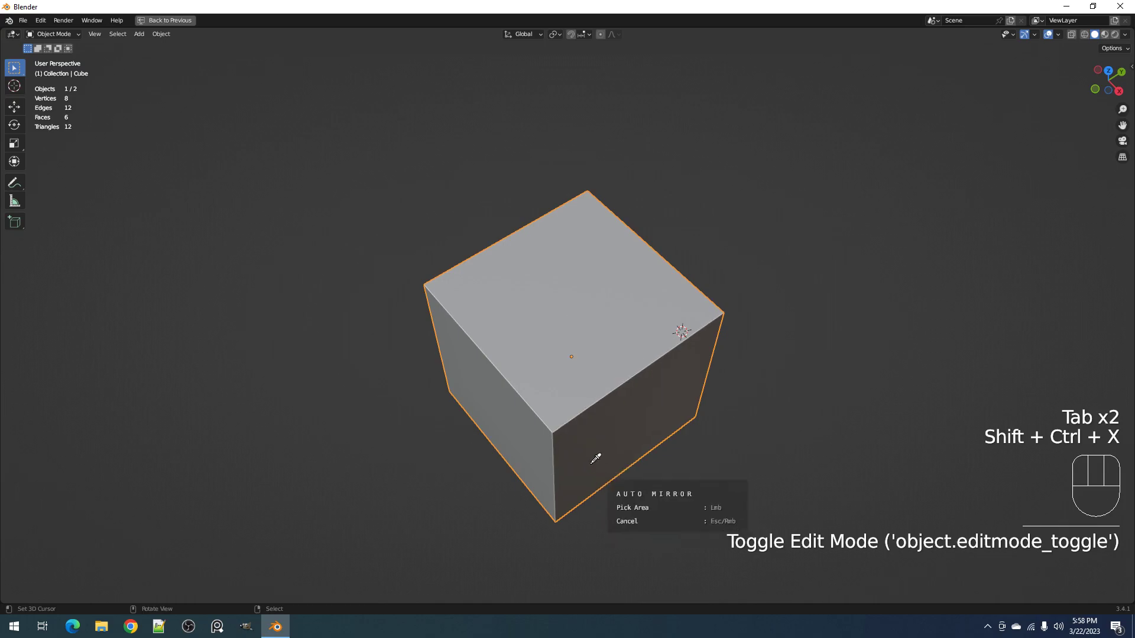
key(Tab)
key(a)
key(Tab)
key(shift+q)
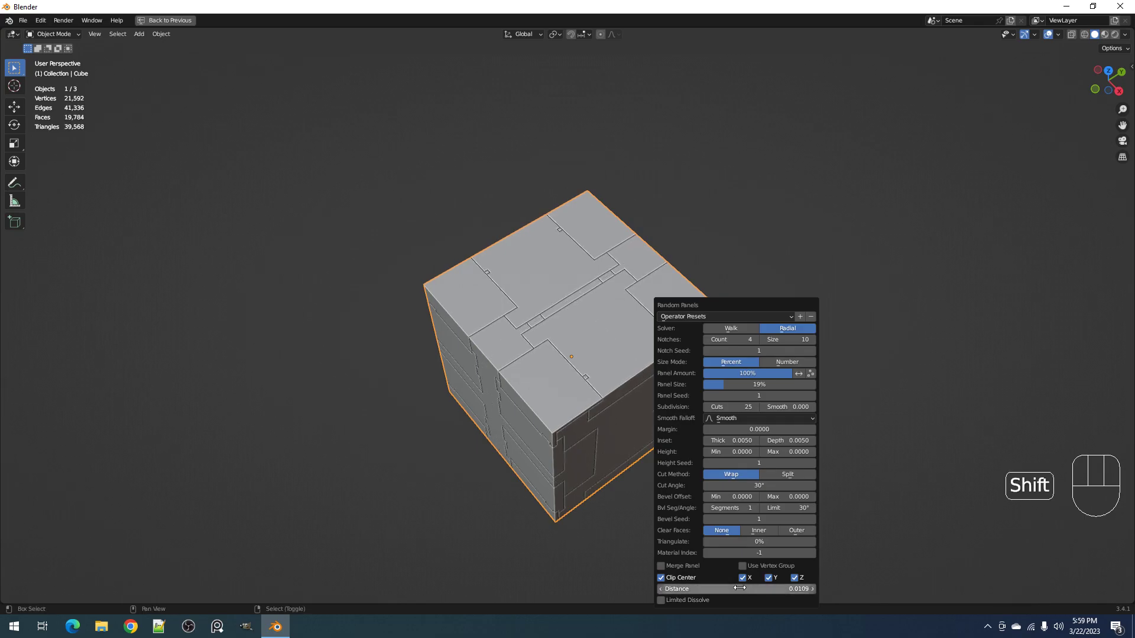
Inspect the paneled faces all round and reseed the layout in the redo panel.
drag(608, 494, 616, 429)
middle_click(616, 429)
drag(637, 440, 658, 392)
drag(681, 346, 690, 403)
middle_click(699, 404)
middle_click(713, 402)
middle_click(721, 394)
key(F9)
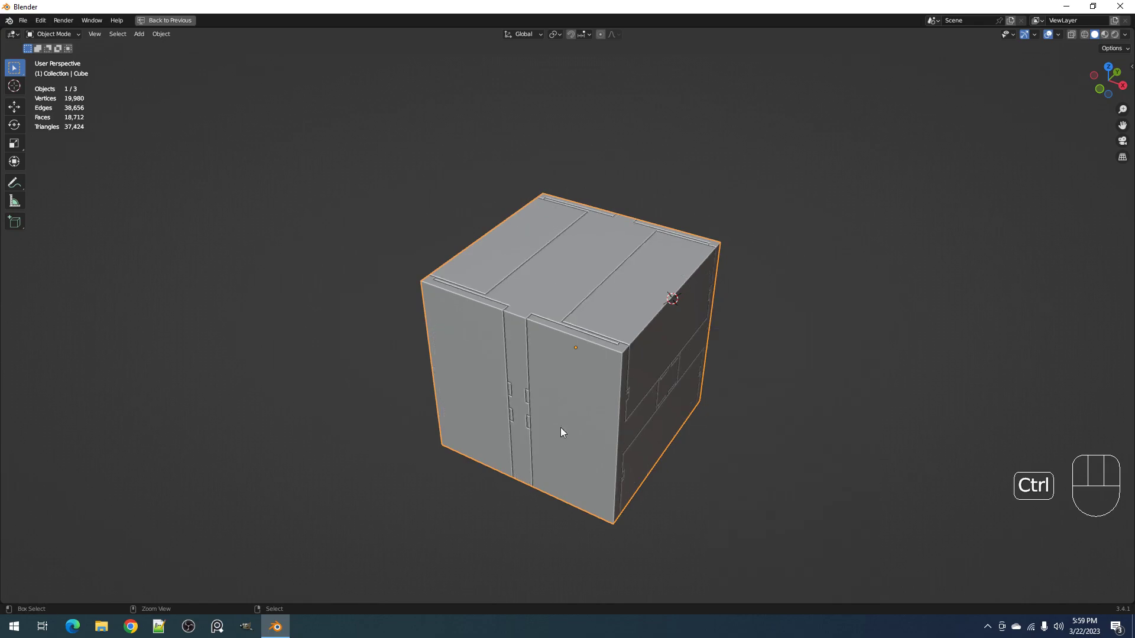
Check the notched seams from every side and reseed for another arrangement.
drag(569, 440, 525, 404)
drag(525, 404, 516, 390)
drag(514, 385, 543, 459)
drag(668, 430, 624, 424)
drag(663, 432, 614, 385)
drag(665, 387, 689, 399)
drag(714, 419, 757, 426)
middle_click(757, 426)
middle_click(684, 421)
drag(739, 394, 721, 390)
middle_click(721, 388)
key(F9)
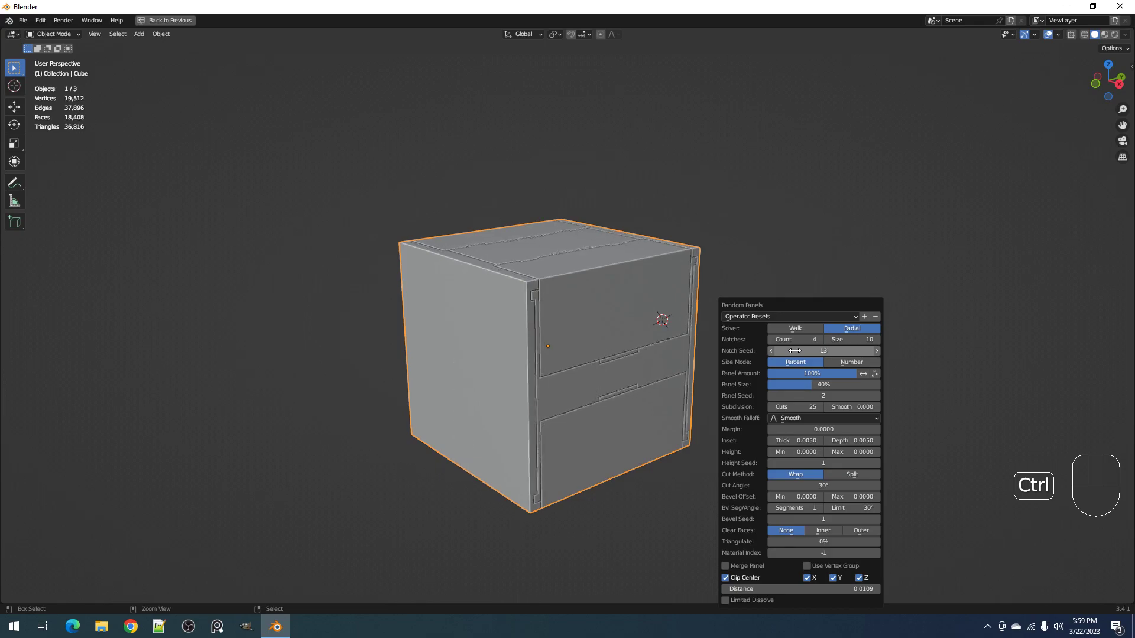
Settle on a final random layout of panel lines and notched seams covering the cube.
drag(724, 343, 635, 401)
middle_click(635, 401)
middle_click(635, 401)
drag(746, 390, 780, 382)
key(F9)
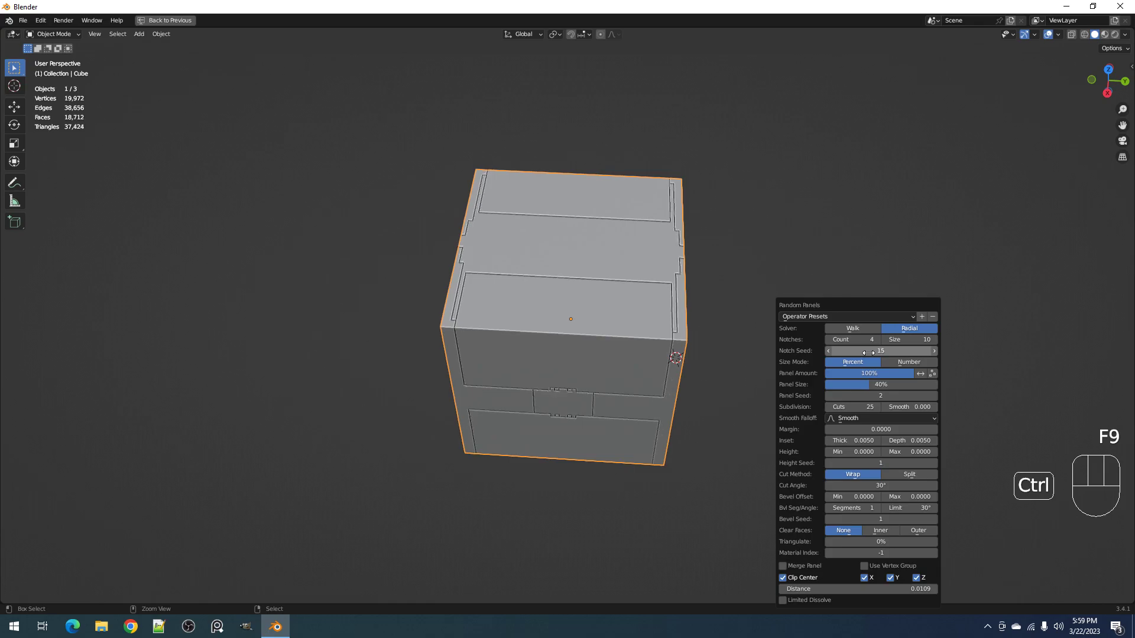
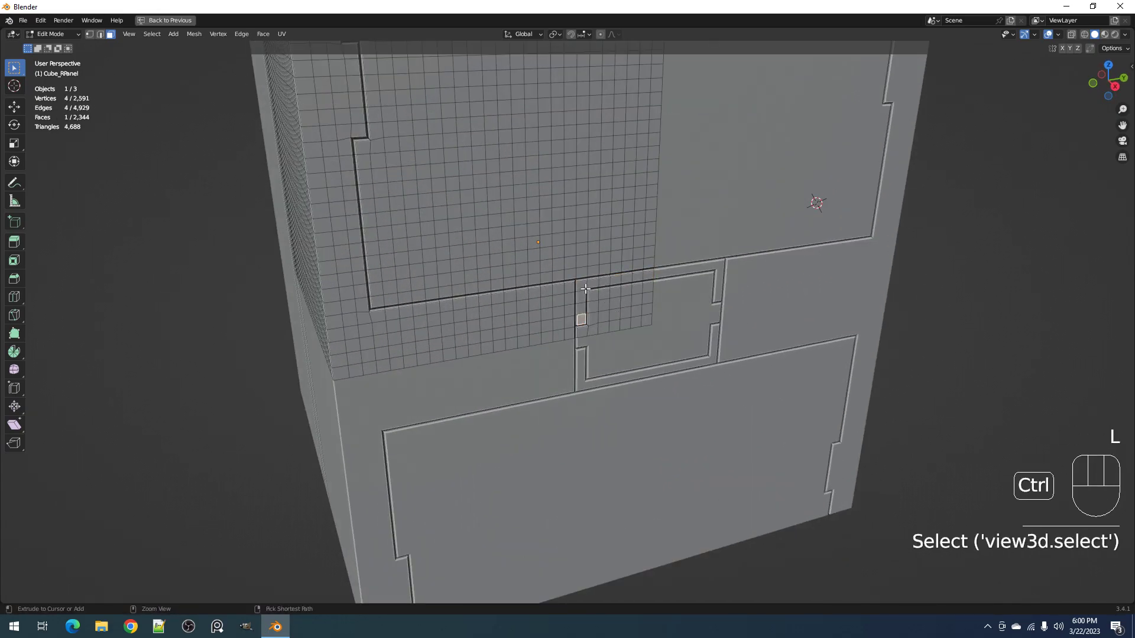
Delete the previous paneled copy, leaving only the plain cube.
right_click(582, 286)
right_click(648, 272)
key(alt+s)
key(Tab)
drag(648, 273, 658, 304)
right_click(625, 287)
key(x)
Run Random Panels on the plain cube again with larger panels and stepped notches.
key(shift+q)
right_click(598, 278)
key(shift+q)
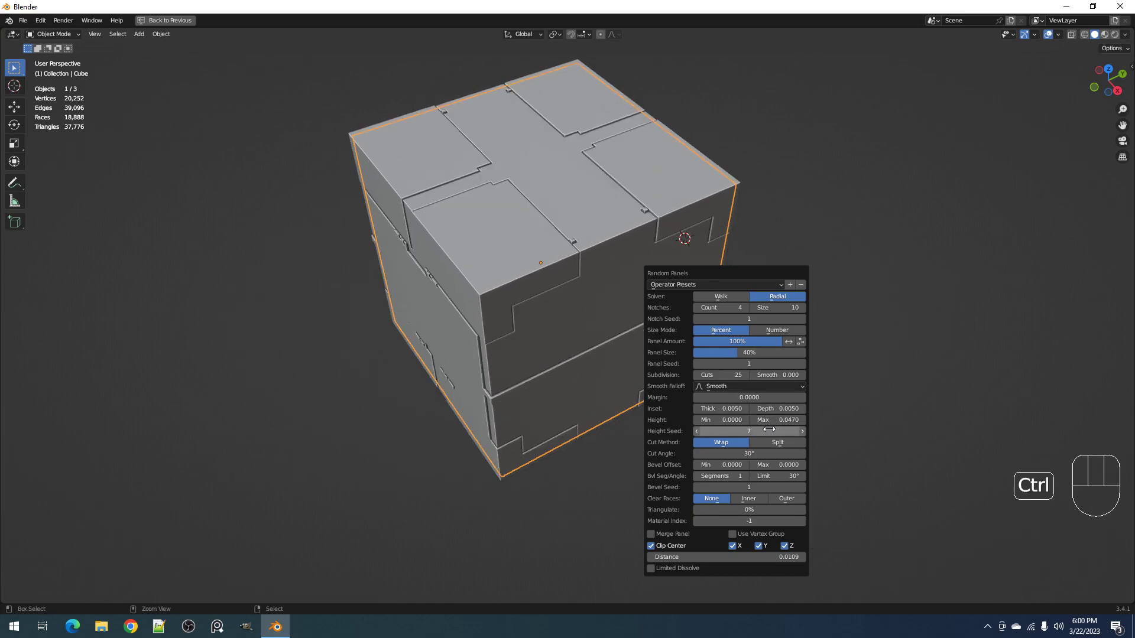
Adjust seed and size to get one large inset top panel framed by narrow notched strips.
drag(528, 423, 591, 391)
drag(589, 360, 507, 348)
drag(503, 361, 512, 455)
middle_click(598, 296)
drag(635, 429, 649, 415)
drag(652, 417, 660, 420)
key(F9)
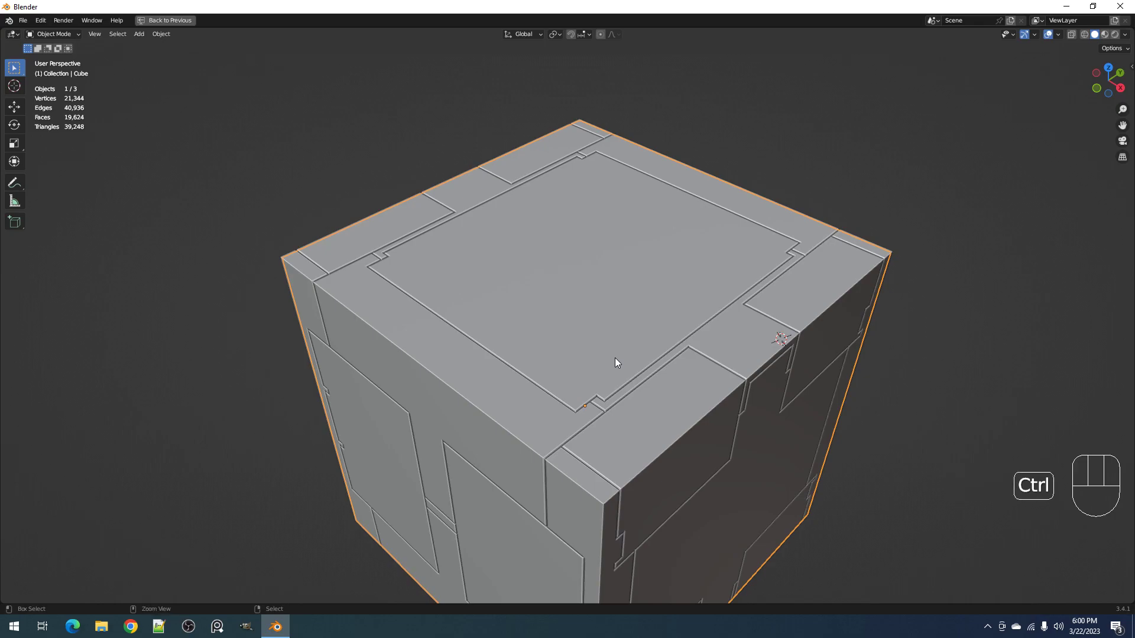
Load the recent ship2.blend file, discarding the current scene without saving.
key(ctrl+shift+o)
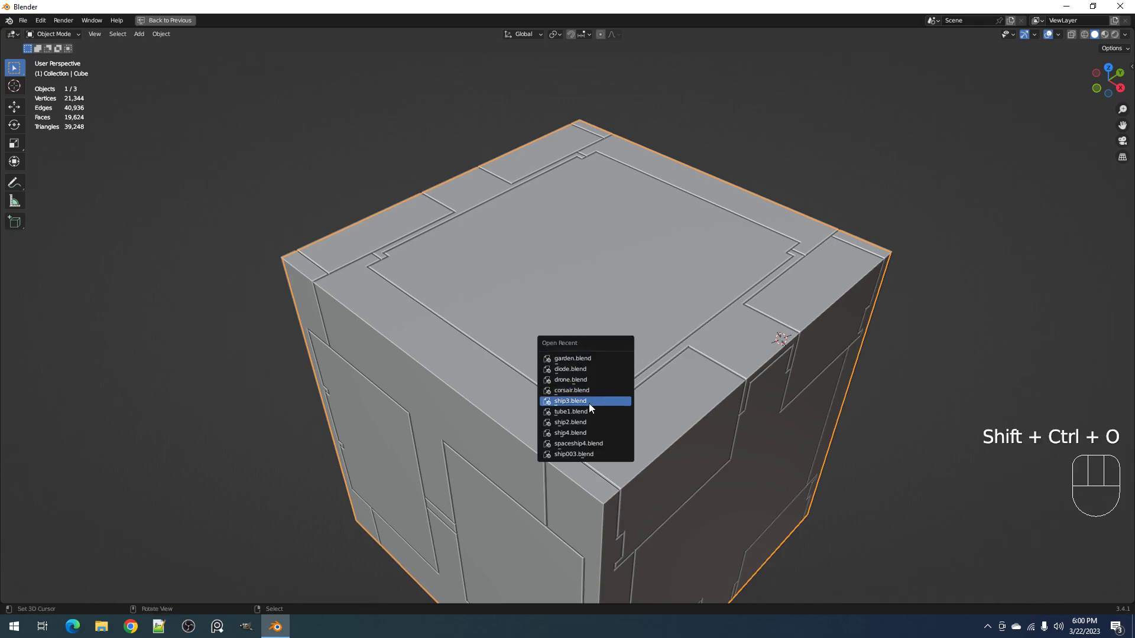
key(ctrl+shift+o)
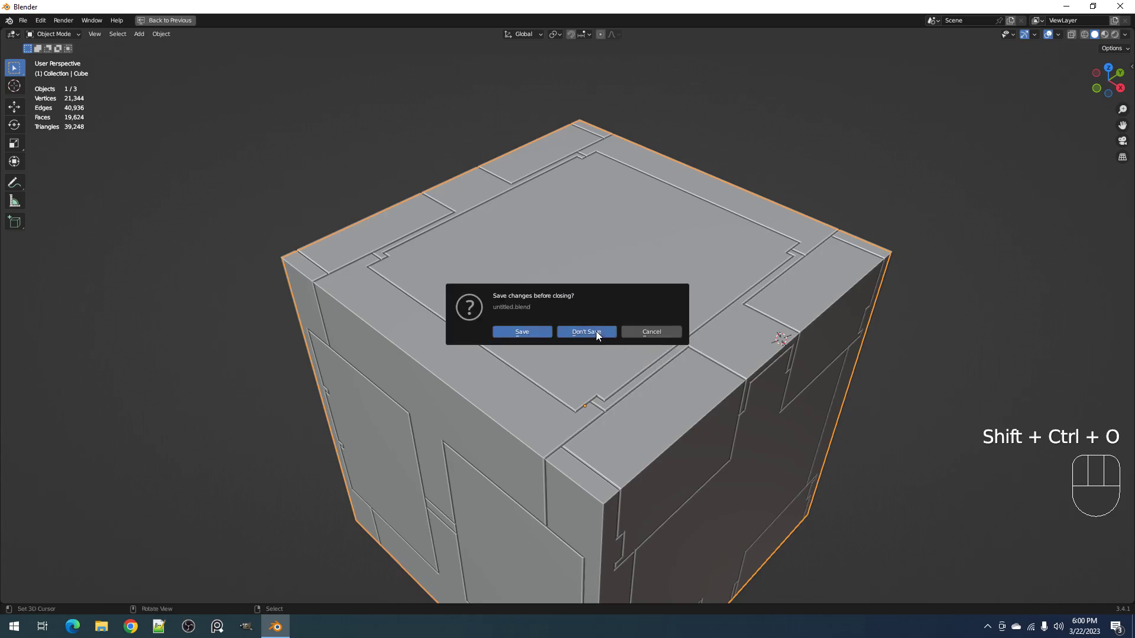
drag(581, 327, 625, 298)
drag(652, 320, 653, 279)
drag(693, 318, 650, 327)
Select the cockpit hull and run Random Panels (Shift+Q) to cover it with panel lines and notches.
key(Tab)
drag(733, 275, 731, 327)
middle_click(729, 324)
drag(656, 367, 599, 319)
drag(651, 290, 723, 309)
key(shift+q)
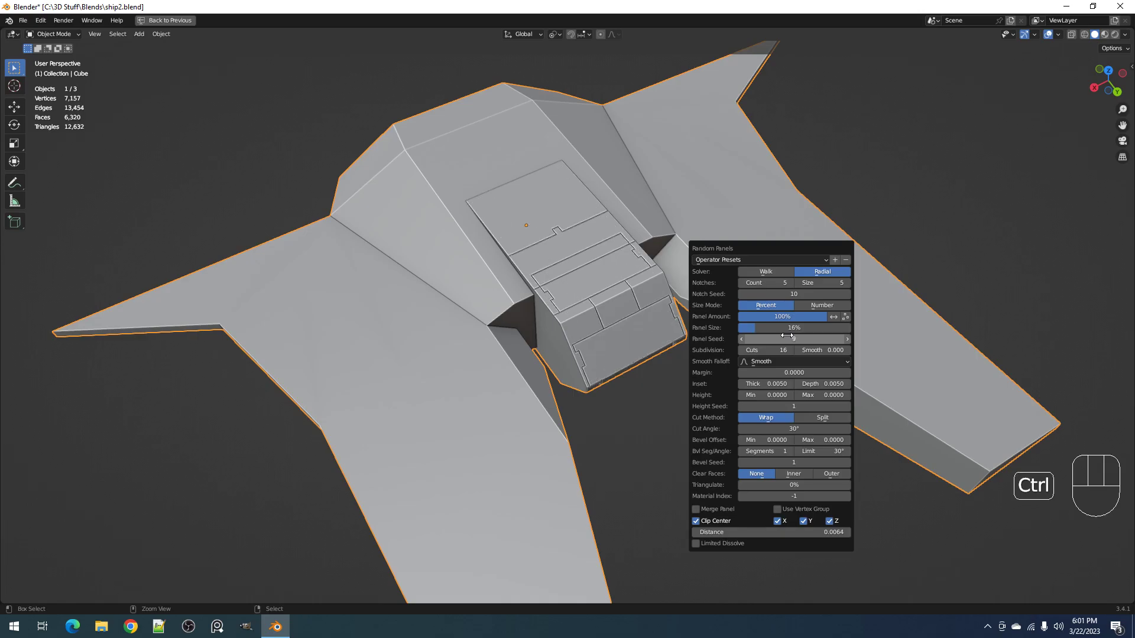
Orbit around the cockpit to inspect the panel lines and end facing its front.
drag(772, 362, 721, 241)
drag(721, 240, 697, 331)
drag(686, 390, 733, 330)
drag(746, 377, 699, 325)
drag(740, 296, 767, 375)
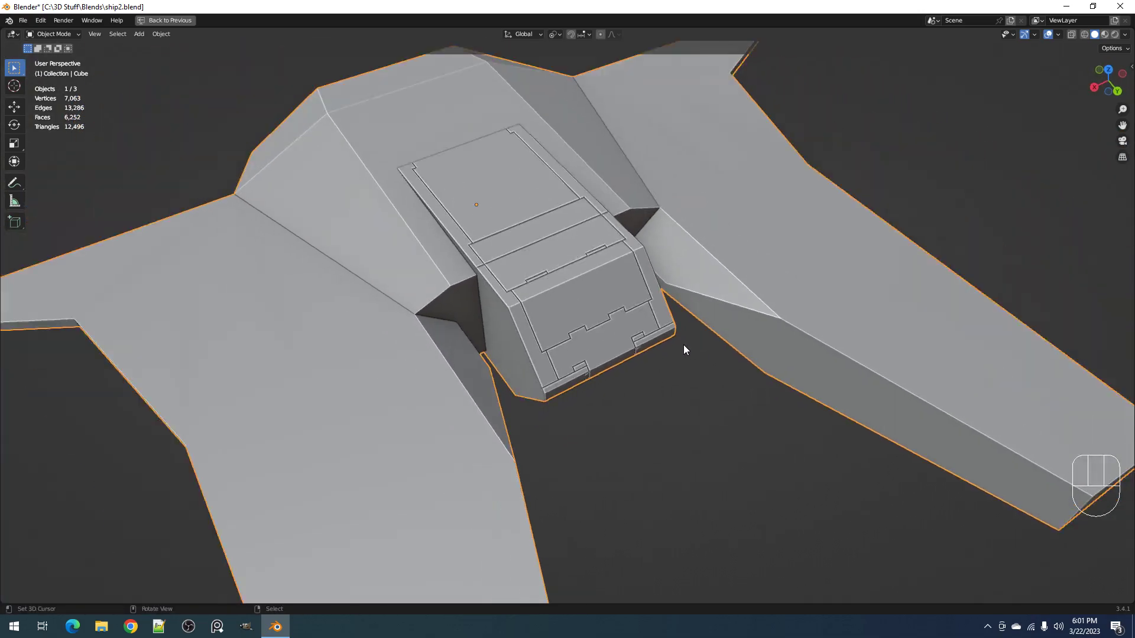
drag(652, 342, 606, 342)
middle_click(607, 342)
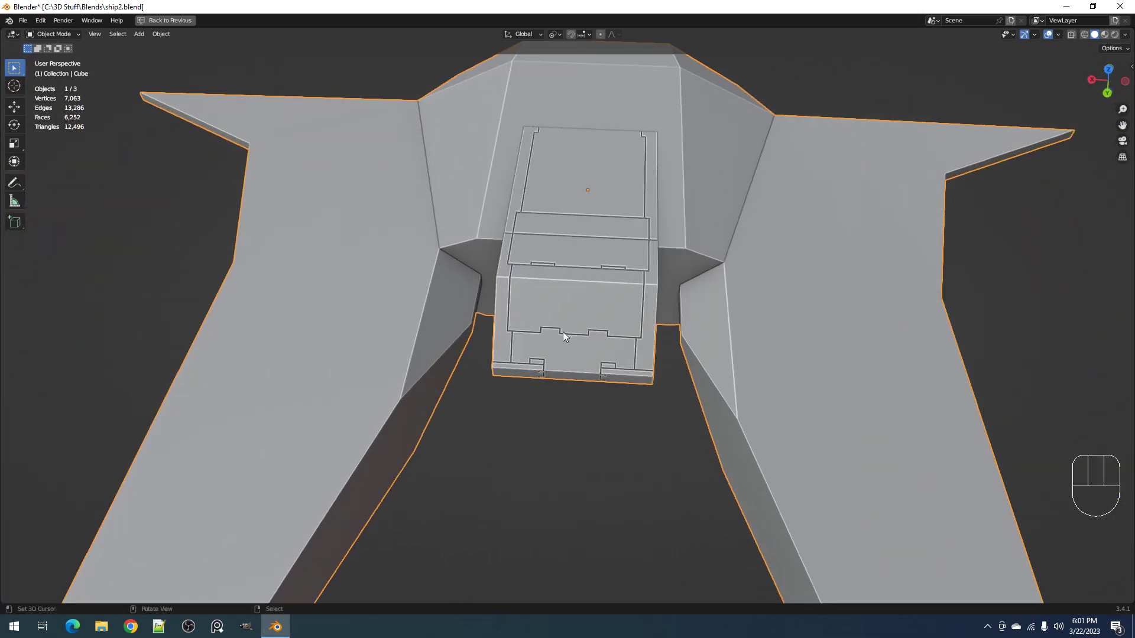
middle_click(673, 348)
middle_click(674, 349)
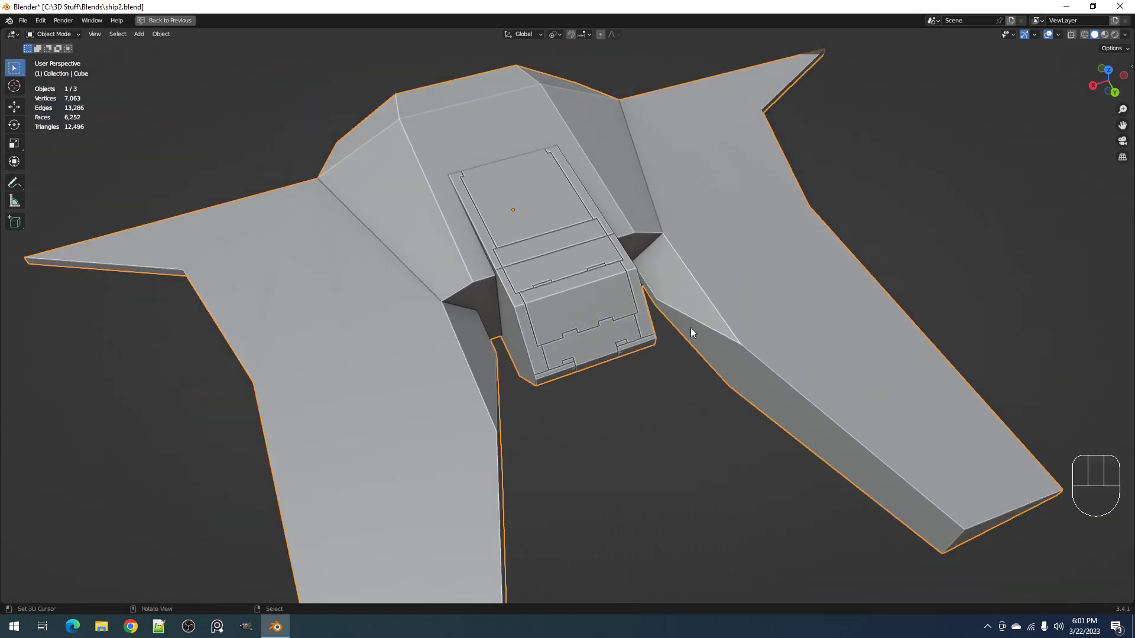
drag(696, 332, 700, 324)
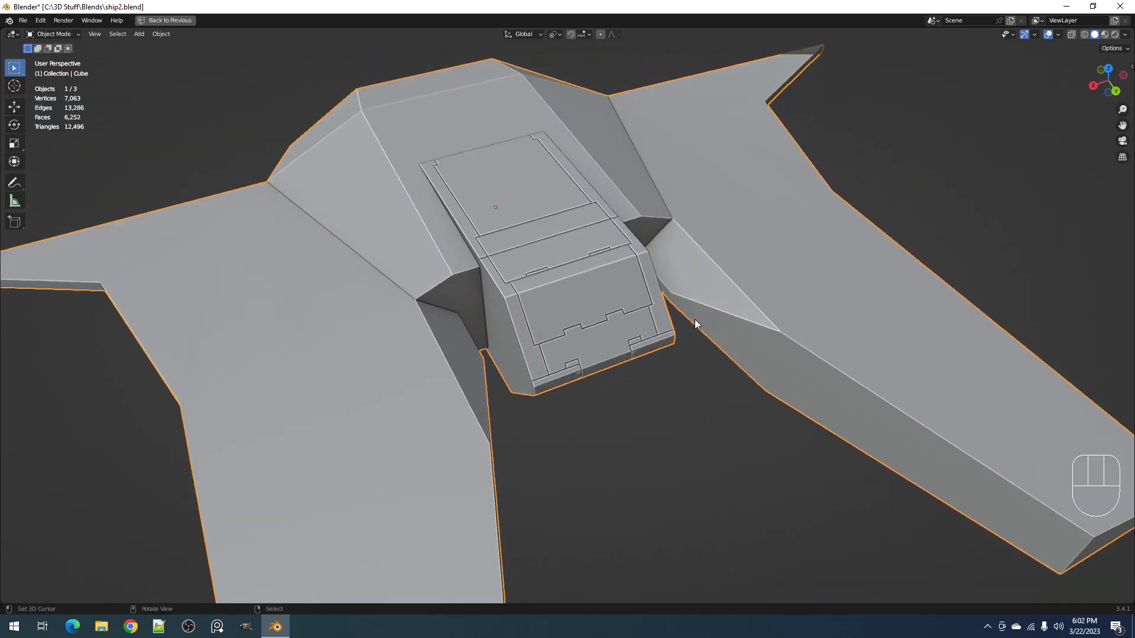
Redo Random Panels from the F9 operator panel with new seeds for a fresh notched layout.
key(F9)
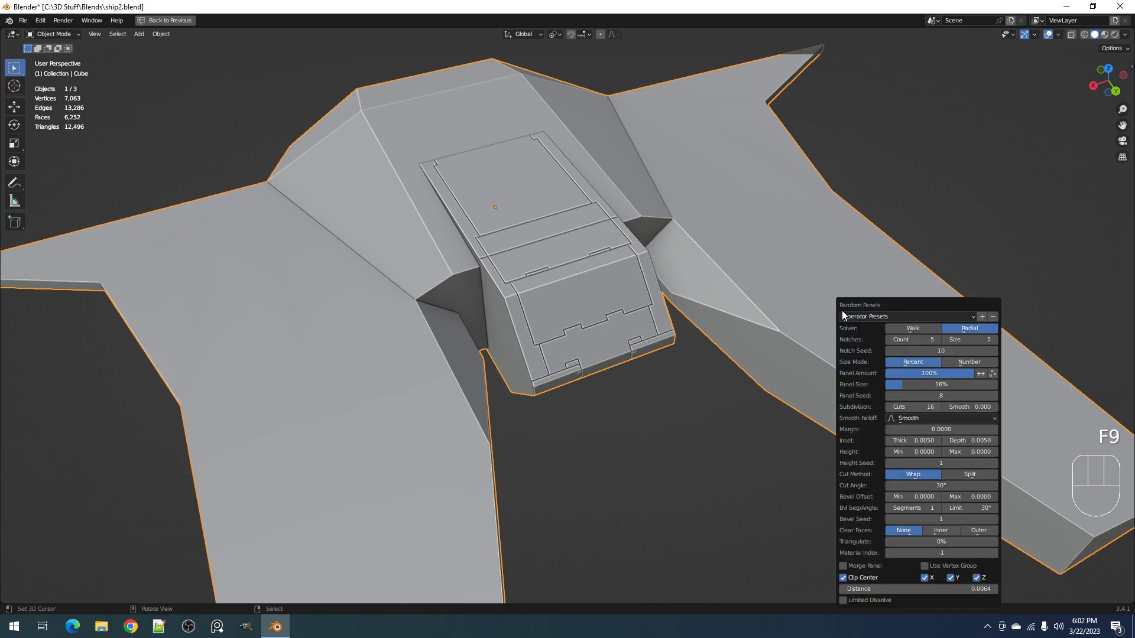
key(F9)
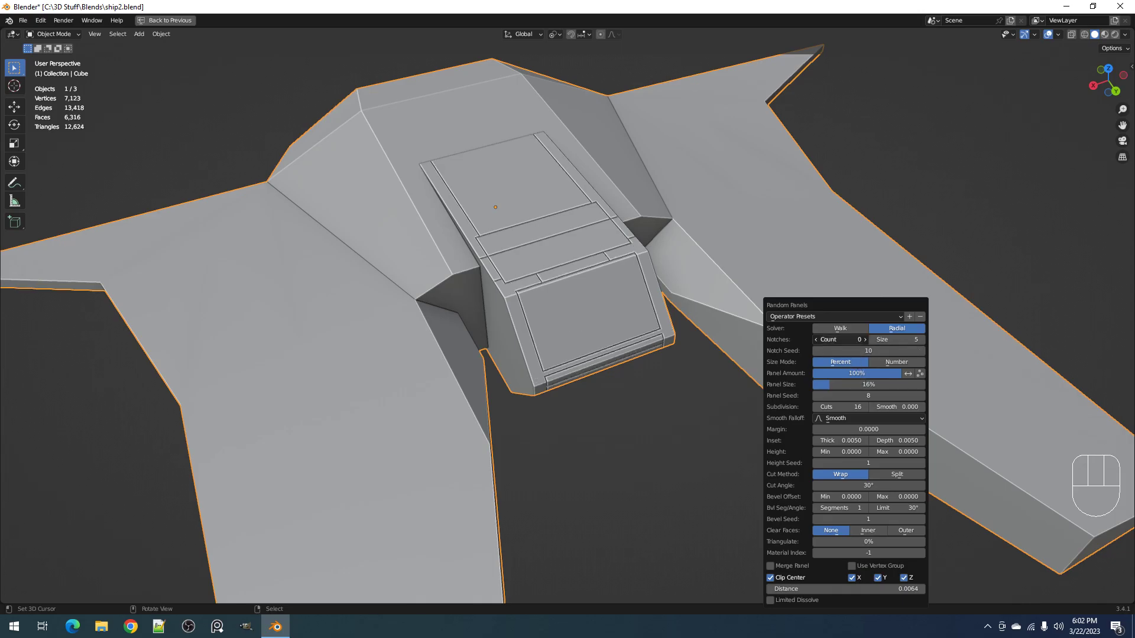
drag(654, 397, 669, 394)
key(F9)
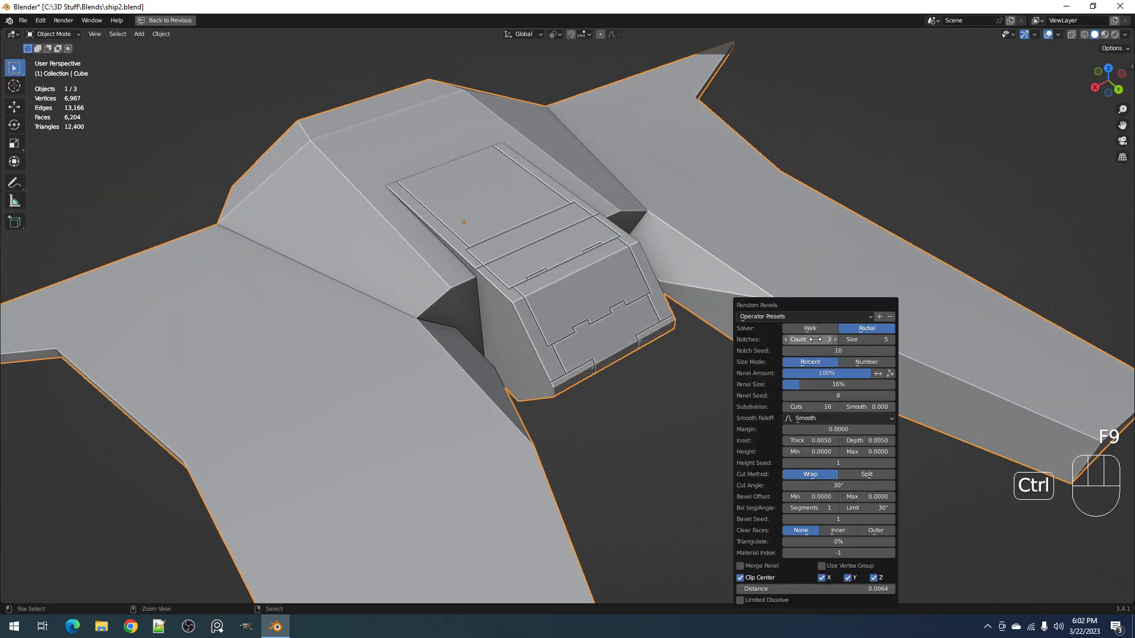
Select the generated Cube_RPanel mesh and enter Edit Mode on its gridded panel surface.
key(F9)
right_click(614, 321)
key(Tab)
drag(674, 327, 640, 317)
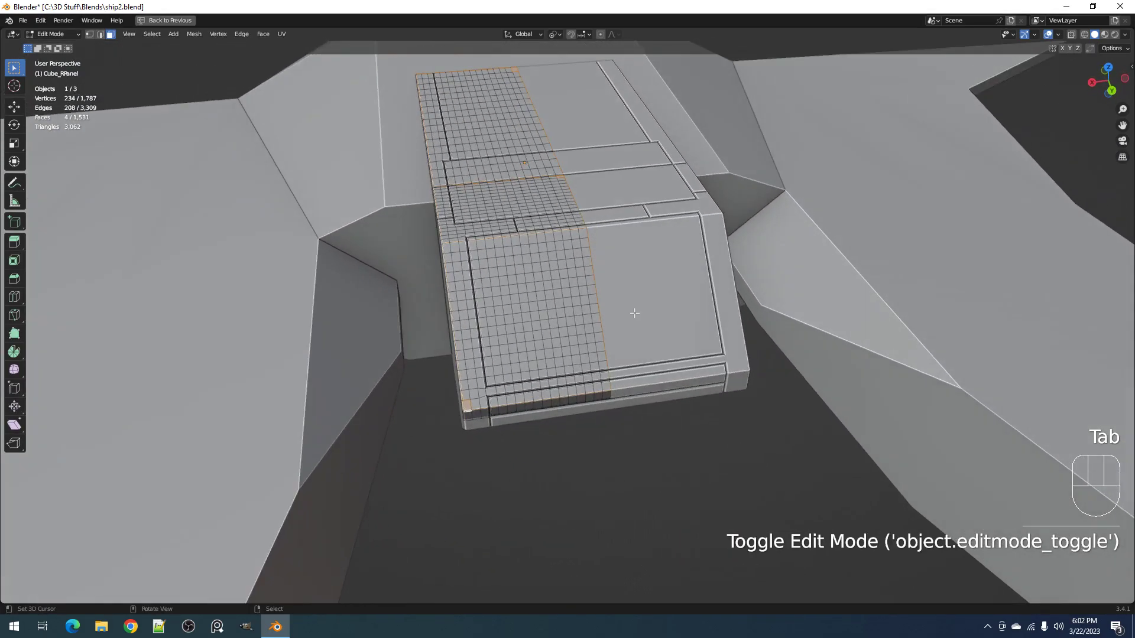
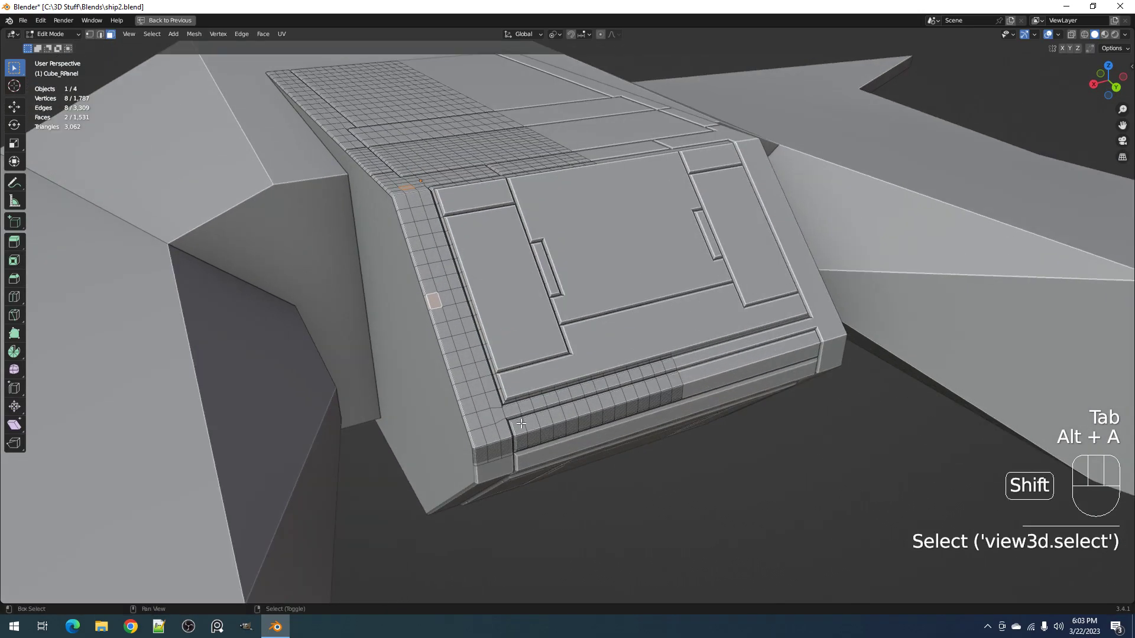
Select the side rim's linked flat faces, separate them and run Random Panels on the rim.
right_click(519, 409)
key(q)
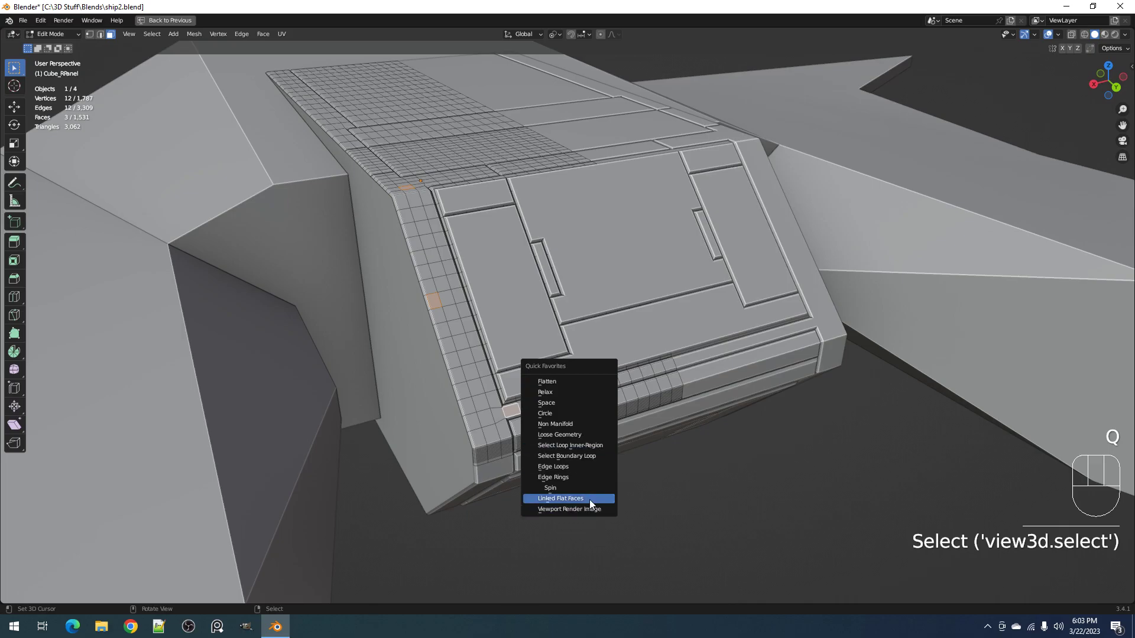
drag(658, 271, 664, 309)
drag(663, 307, 664, 282)
key(Tab)
key(shift+q)
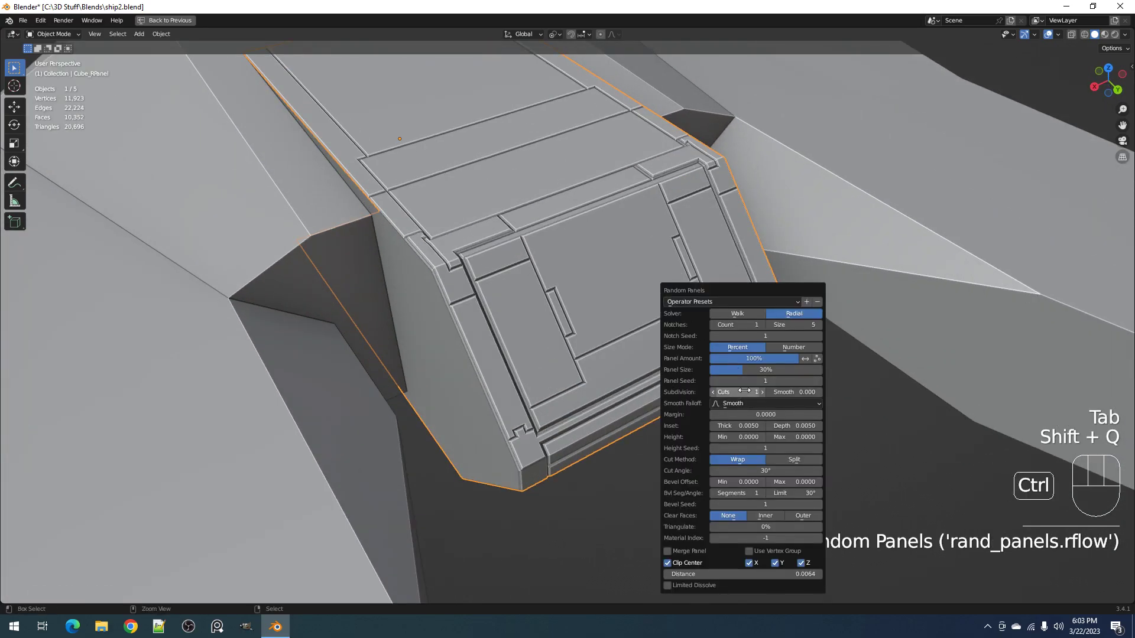
Inspect the rim's new panel lines with overlays toggled and pick the corner area.
middle_click(775, 374)
drag(680, 373, 646, 364)
middle_click(646, 363)
key(shift+alt+z)
drag(484, 384, 522, 364)
drag(522, 359, 552, 351)
right_click(548, 341)
key(Tab)
key(shift+alt+z)
Recess the small corner square and select the cockpit's top panel mesh for editing.
key(Tab)
right_click(487, 284)
key(Tab)
key(alt+a)
right_click(480, 285)
Inset a first front-face panel and leave editing to check the result.
right_click(510, 305)
key(i)
key(alt+s)
key(Tab)
key(alt+a)
Reframe the front face, select the tall left-hand panel and re-enter mesh editing.
drag(683, 359, 662, 329)
middle_click(647, 289)
drag(647, 270, 650, 356)
drag(570, 328, 562, 274)
right_click(560, 267)
key(Tab)
drag(561, 268, 583, 333)
key(alt+a)
Select the tall panel's rectangle of faces and inset it with a refined border thickness.
right_click(554, 221)
right_click(622, 355)
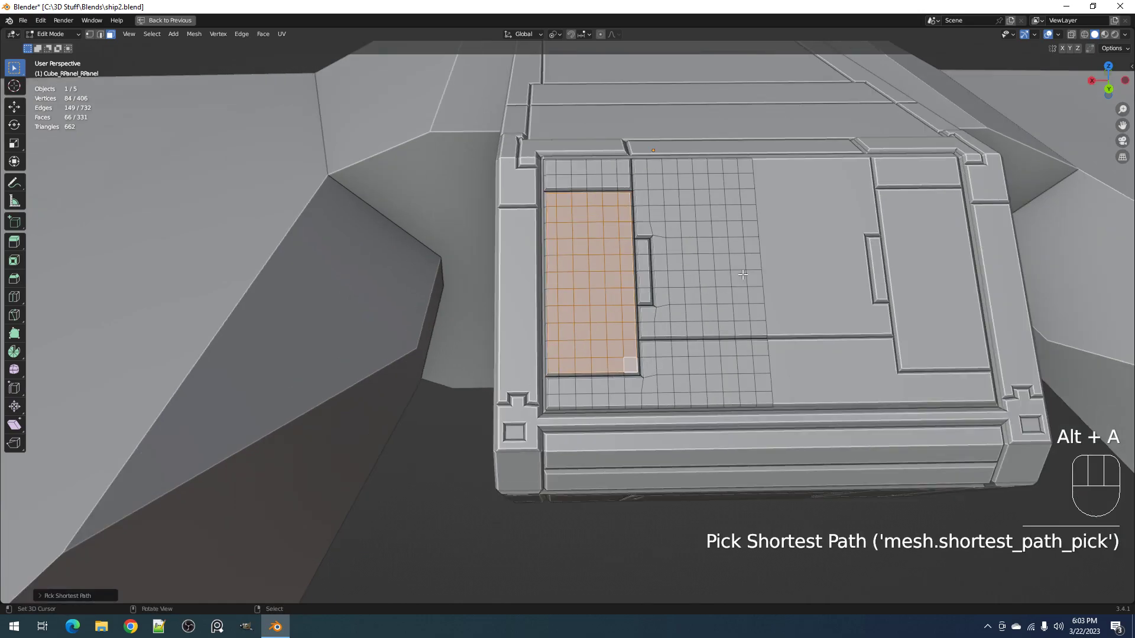
key(i)
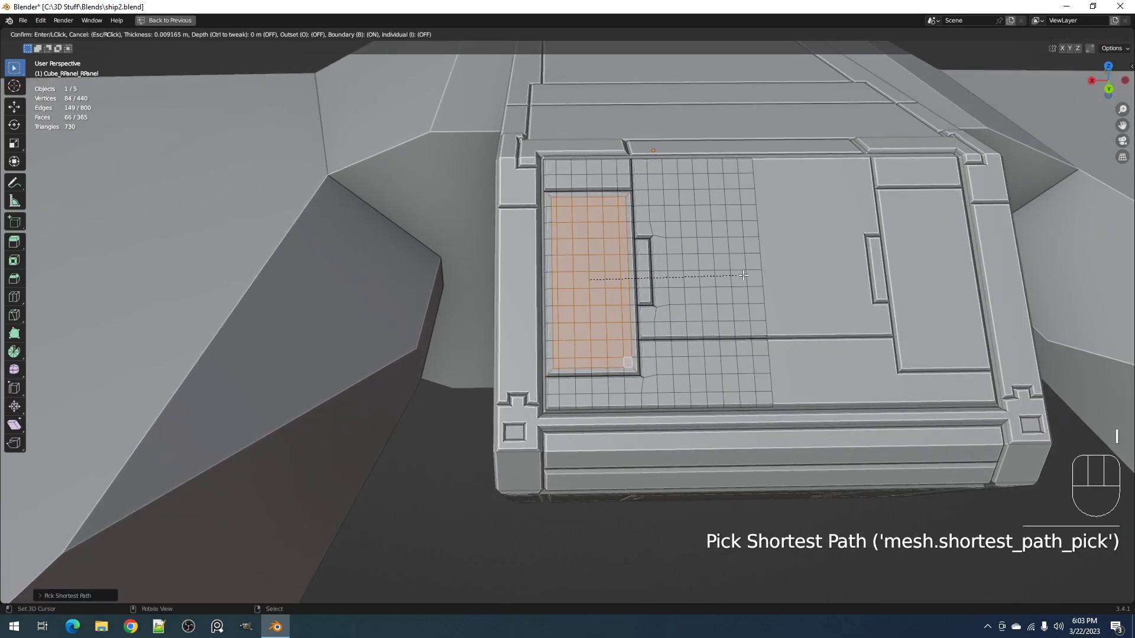
key(i)
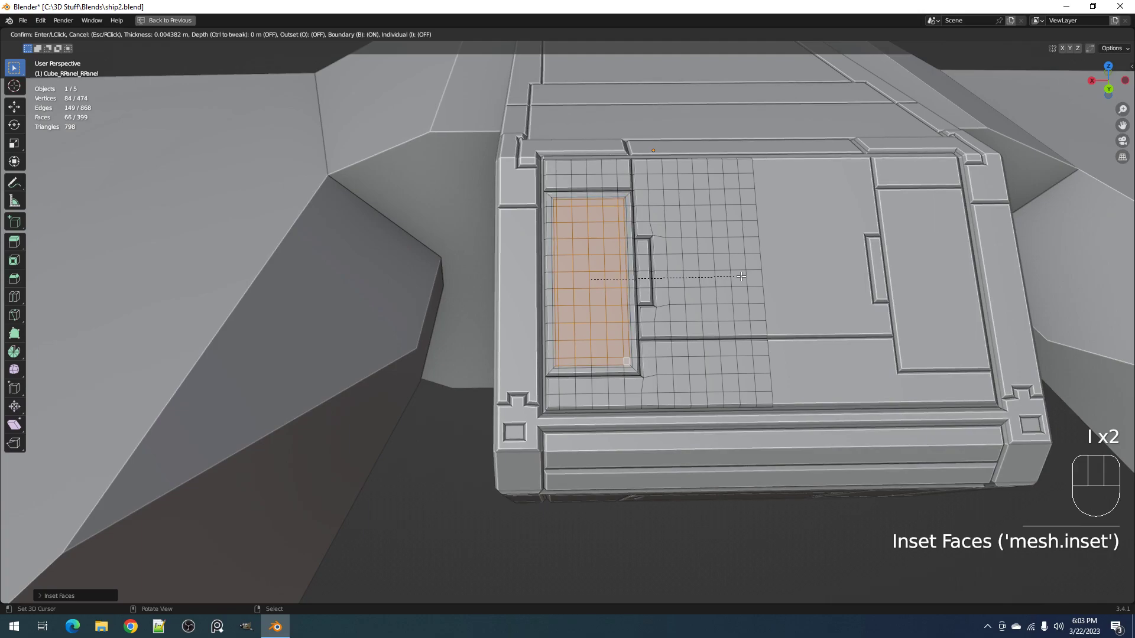
key(alt+s)
key(Tab)
key(alt+a)
Inspect the inset from several angles, undo back into editing and close in on the panel.
drag(667, 361, 643, 353)
middle_click(646, 346)
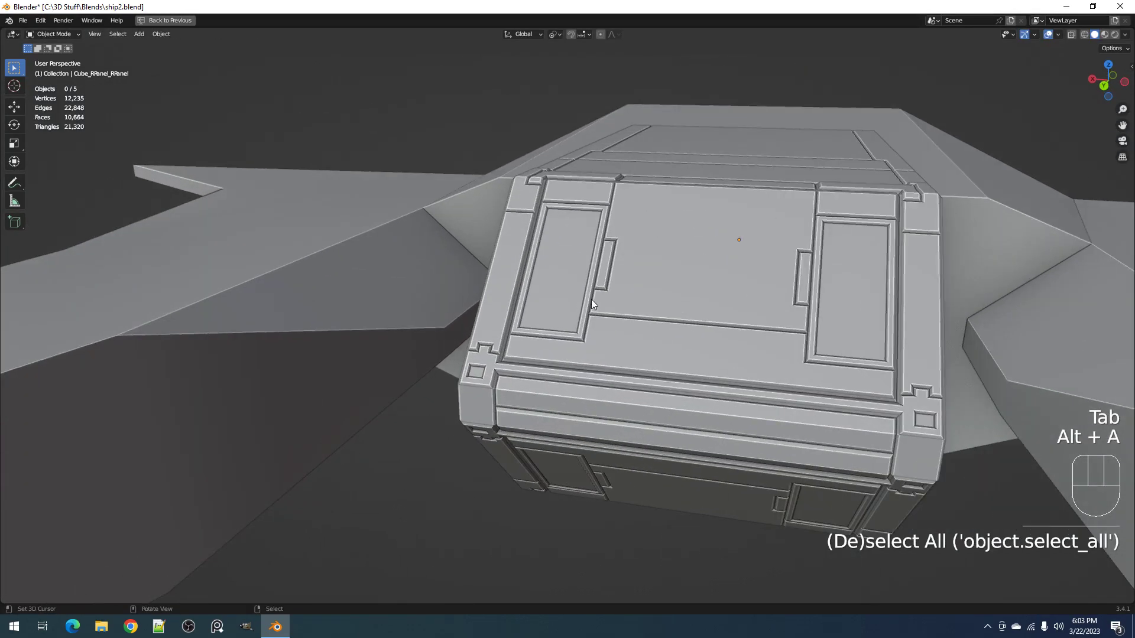
drag(594, 312, 624, 333)
middle_click(625, 338)
middle_click(621, 337)
key(ctrl+z)
key(ctrl+z)
key(ctrl+z)
key(ctrl+z)
drag(680, 281, 665, 310)
Extrude the inset region and push it along its normals to sink the panel into the hull.
key(e)
key(alt+s)
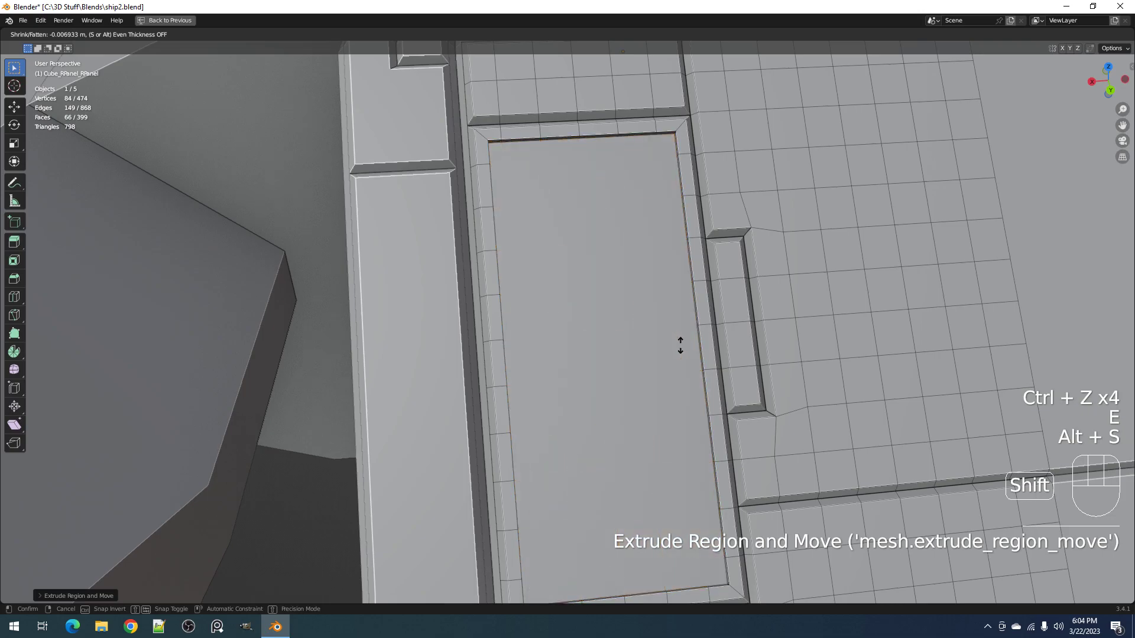
key(Tab)
drag(779, 297, 749, 289)
key(Tab)
Undo the extrusion and redo it as a second inset with border width and depth.
key(ctrl+z)
key(ctrl+z)
key(ctrl+z)
drag(588, 269, 636, 279)
drag(733, 279, 686, 274)
middle_click(685, 273)
key(i)
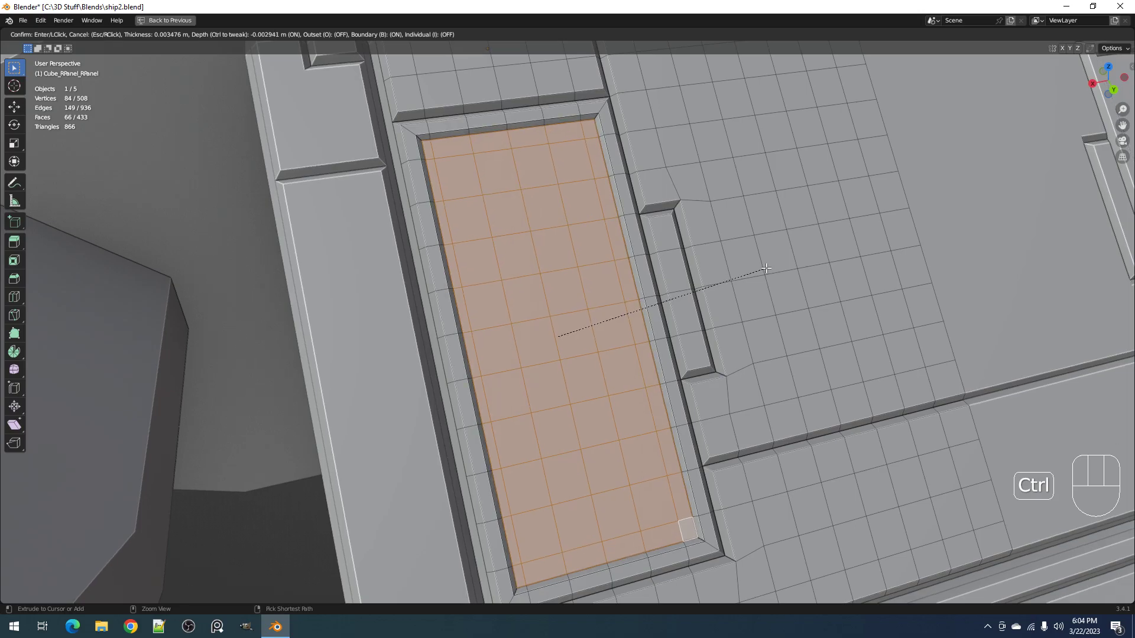
key(Tab)
drag(699, 312, 653, 308)
key(alt+a)
Orbit and zoom out to view the framed recess on the whole front face.
drag(565, 310, 563, 309)
drag(555, 305, 558, 292)
drag(650, 334, 674, 237)
middle_click(673, 236)
middle_click(673, 234)
drag(670, 248, 670, 299)
drag(671, 314, 678, 334)
drag(680, 344, 705, 402)
drag(697, 376, 607, 365)
drag(614, 338, 651, 353)
Select the connected faces of the cockpit's front panel area for the next detailing pass.
key(alt+a)
right_click(558, 340)
key(Tab)
key(alt+a)
right_click(596, 236)
Select the front face's boundary loop via quick favourites and run Random Panels on it.
key(q)
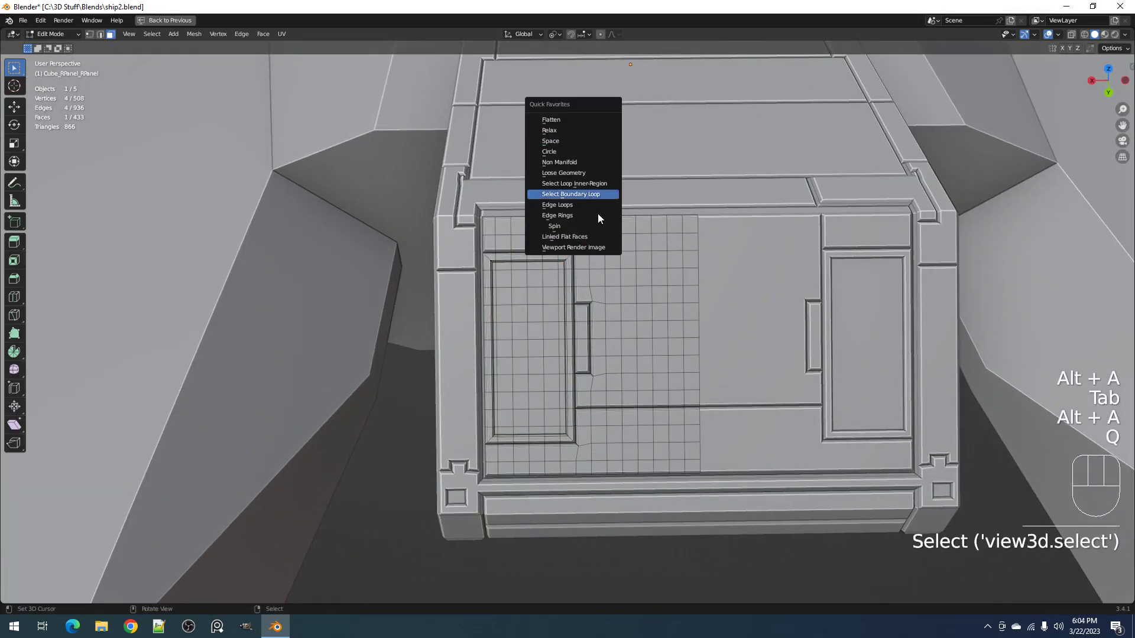
key(Tab)
key(shift+q)
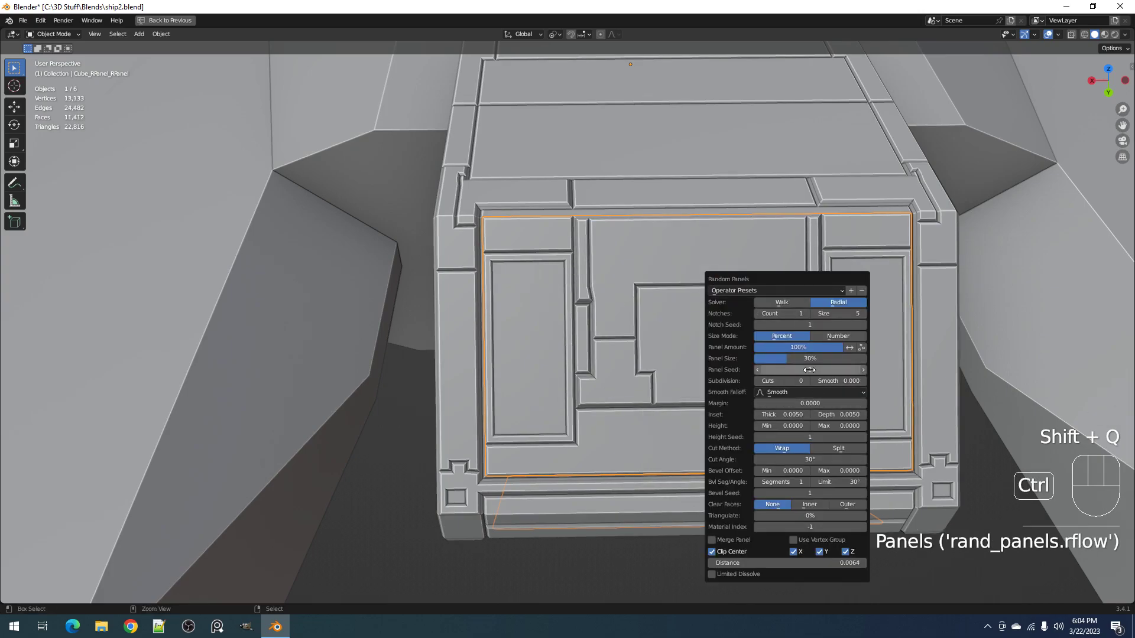
Tweak the Random Panels operator settings to a simpler layout and orbit out over the ship.
drag(810, 351, 776, 362)
middle_click(778, 362)
key(F9)
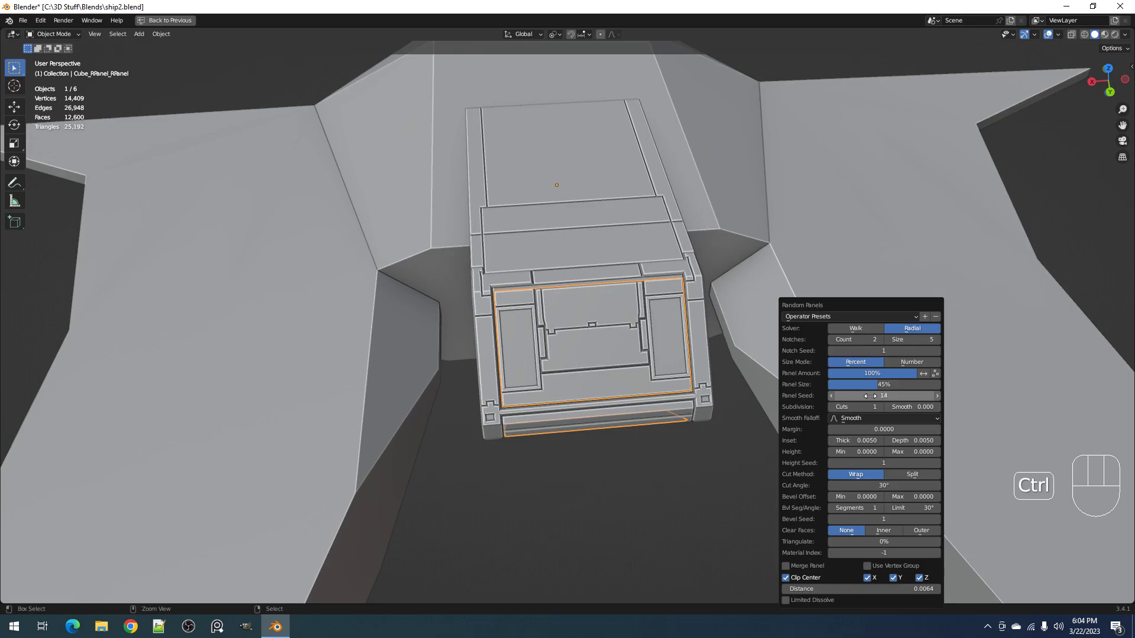
drag(629, 376, 639, 279)
middle_click(639, 279)
Enter Edit Mode on the new panel object and switch to face selection.
key(alt+a)
drag(644, 220, 643, 328)
drag(663, 340, 624, 321)
right_click(563, 359)
key(Tab)
drag(548, 380, 594, 310)
key(3)
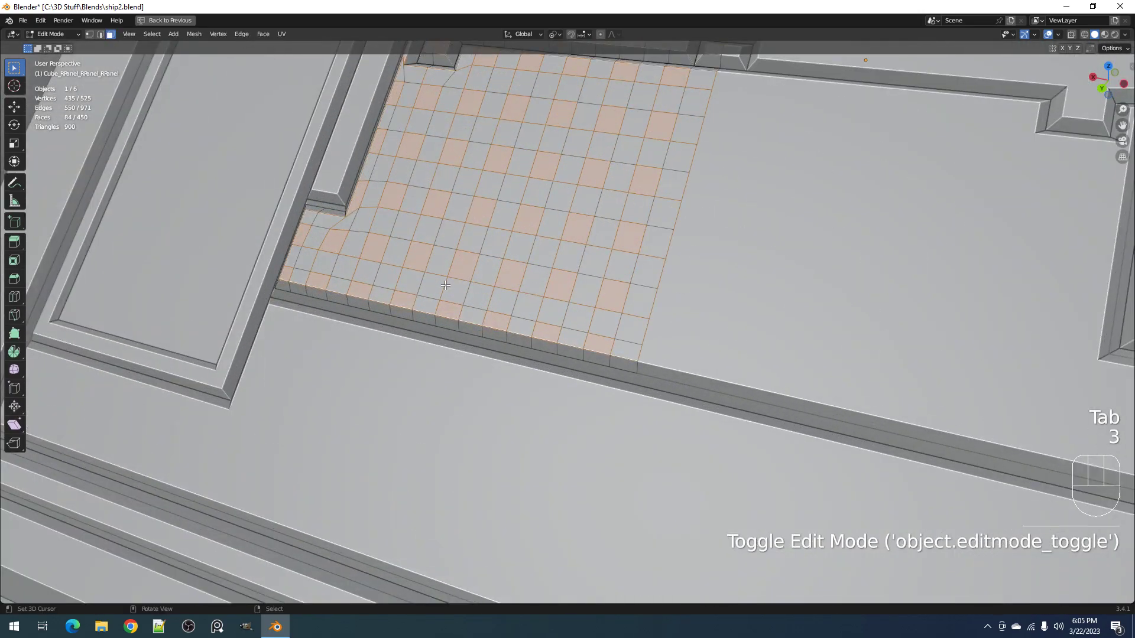
Select a strip of faces across the lower-middle of the front panel grid.
right_click(436, 284)
right_click(442, 261)
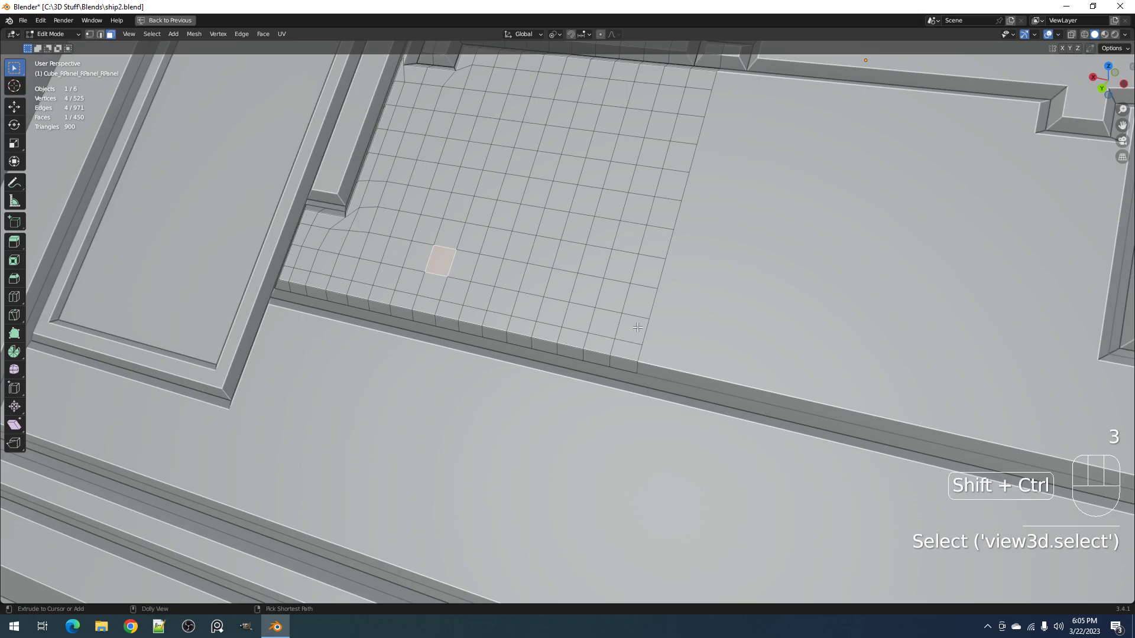
right_click(635, 326)
drag(655, 332, 687, 362)
drag(733, 375, 701, 351)
middle_click(643, 322)
drag(626, 330, 687, 322)
middle_click(688, 322)
drag(667, 355, 681, 326)
drag(695, 332, 702, 346)
Inset the face strip into a long narrow slot, redoing the inset once.
key(i)
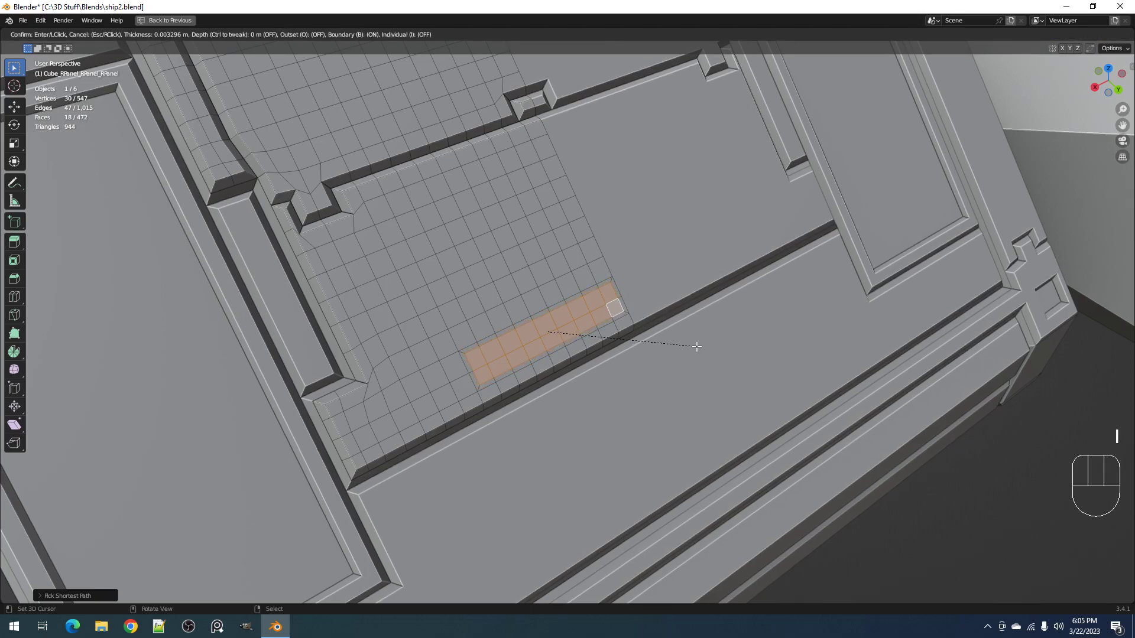
key(alt+s)
key(ctrl+z)
key(i)
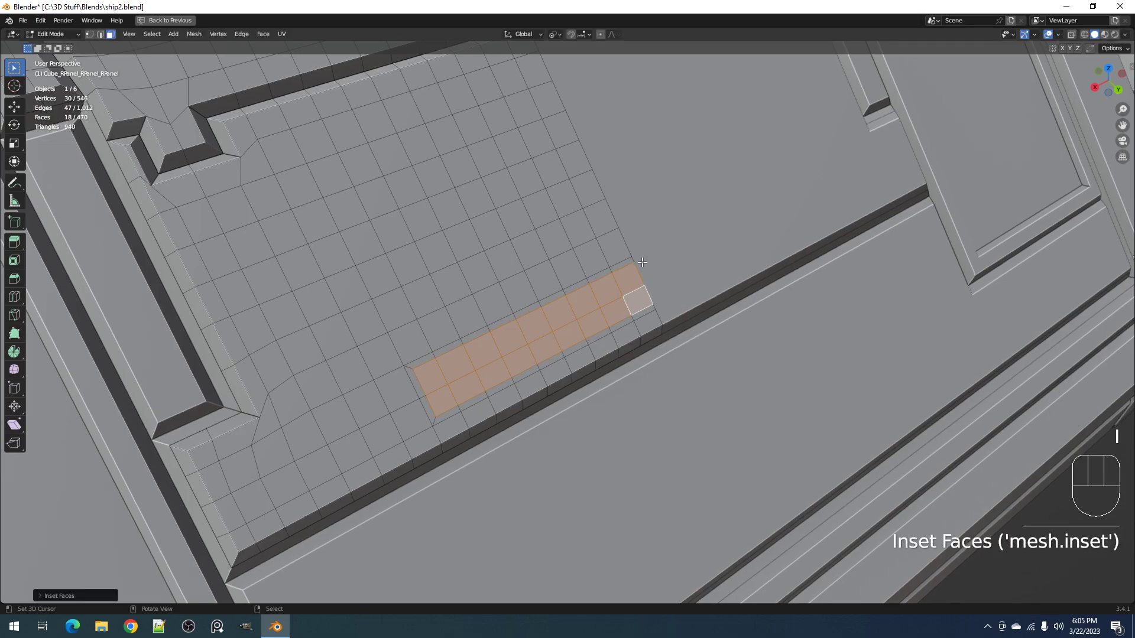
key(alt+s)
Return to Object Mode and review the slot on the cockpit front.
key(Tab)
key(alt+a)
drag(755, 351, 741, 349)
drag(705, 349, 626, 340)
middle_click(625, 339)
drag(629, 339, 694, 372)
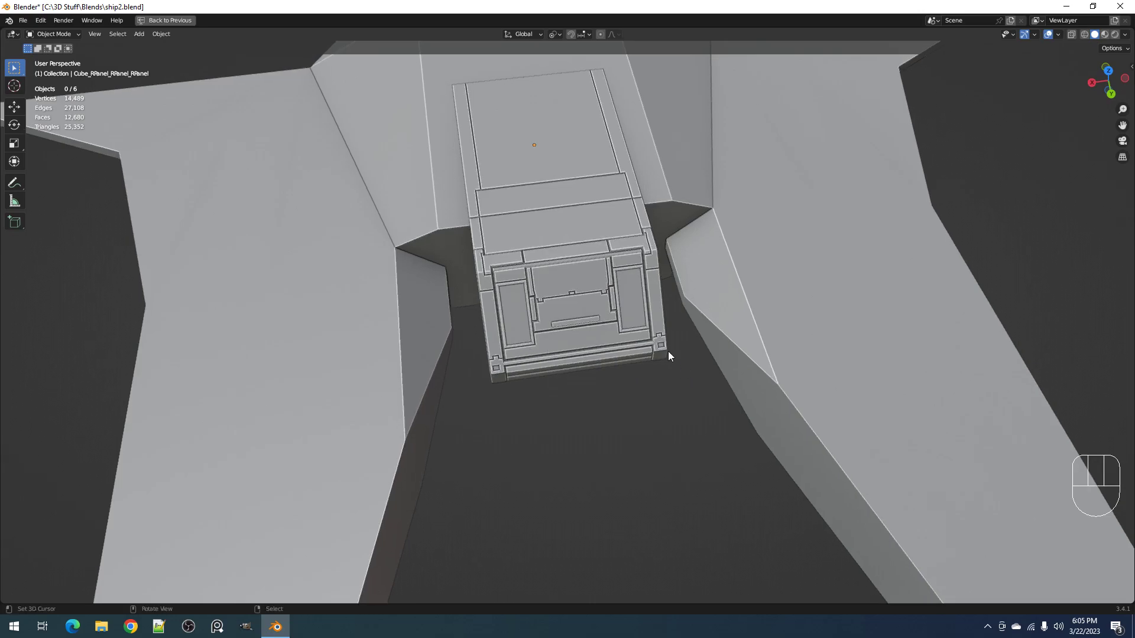
Select a face near the panel's top edge and inset it into a small square notch.
drag(669, 355, 621, 304)
middle_click(621, 303)
drag(618, 297, 590, 352)
drag(566, 369, 511, 441)
drag(517, 409, 614, 384)
right_click(612, 369)
key(Tab)
key(Tab)
drag(610, 364, 601, 322)
key(alt+a)
drag(694, 380, 677, 430)
key(shift+q)
Notch a second top face, then run Random Panels to produce the two-stud copy.
right_click(616, 331)
key(Tab)
right_click(598, 340)
key(shift+q)
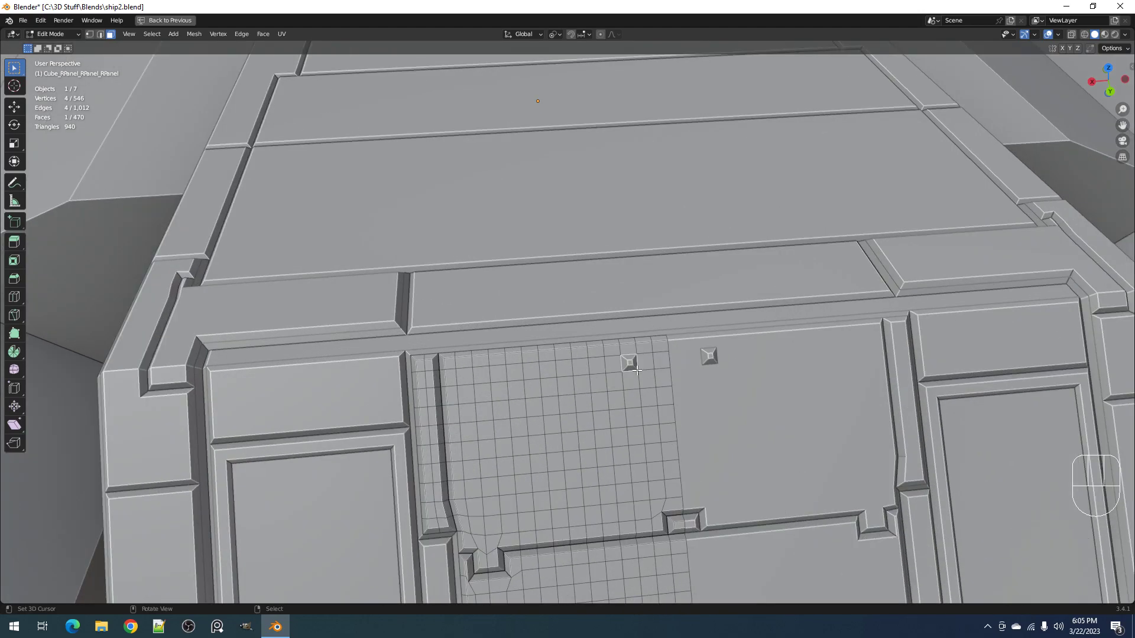
key(ctrl+z)
key(Tab)
key(shift+q)
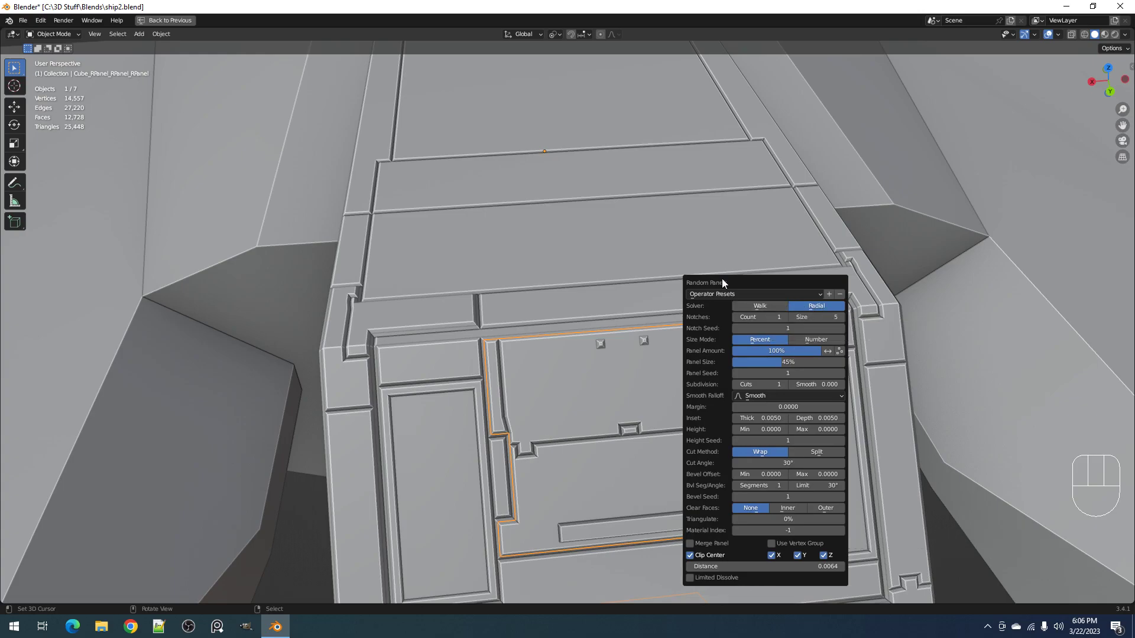
Delete the two-stud Random Panels object, restoring the earlier cockpit front.
key(Tab)
right_click(650, 345)
key(Tab)
right_click(646, 342)
key(x)
drag(661, 270, 688, 290)
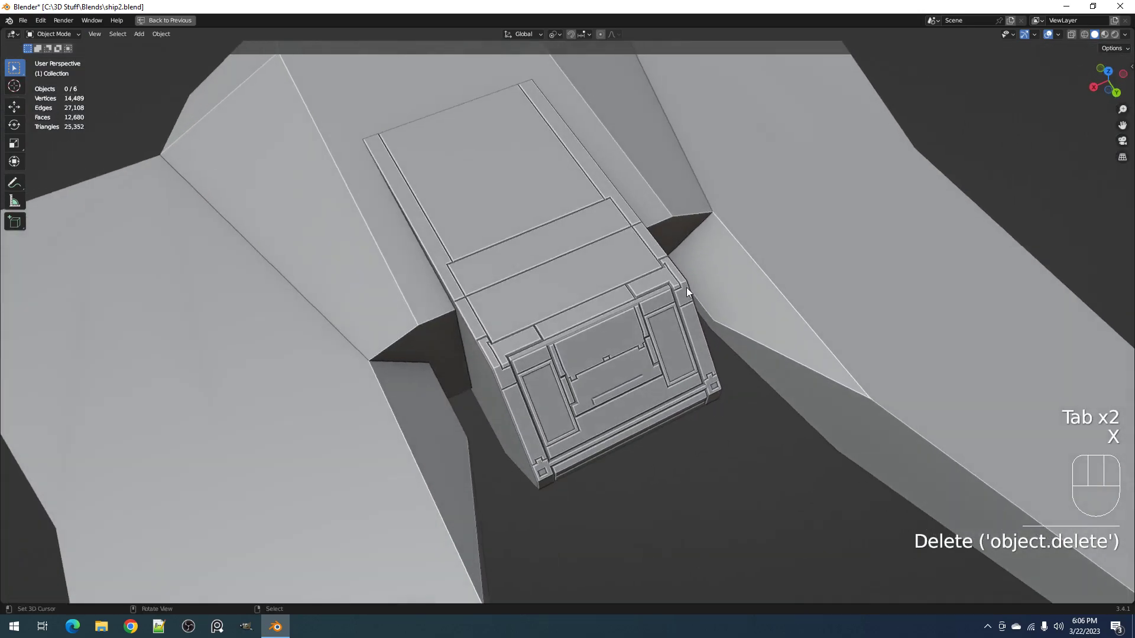
drag(688, 363, 667, 331)
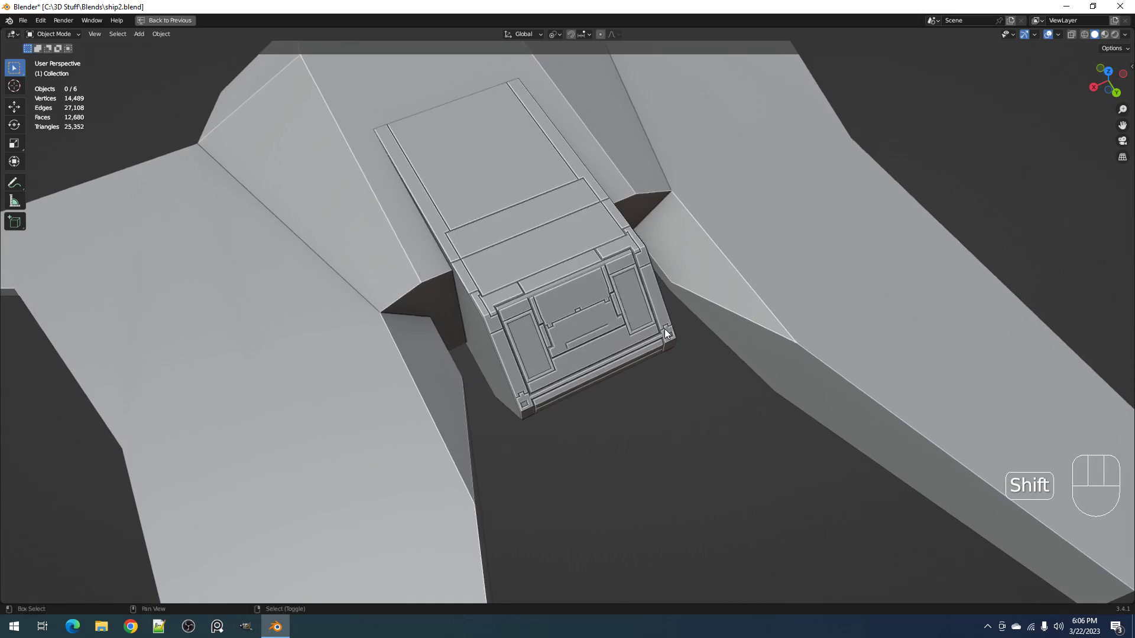